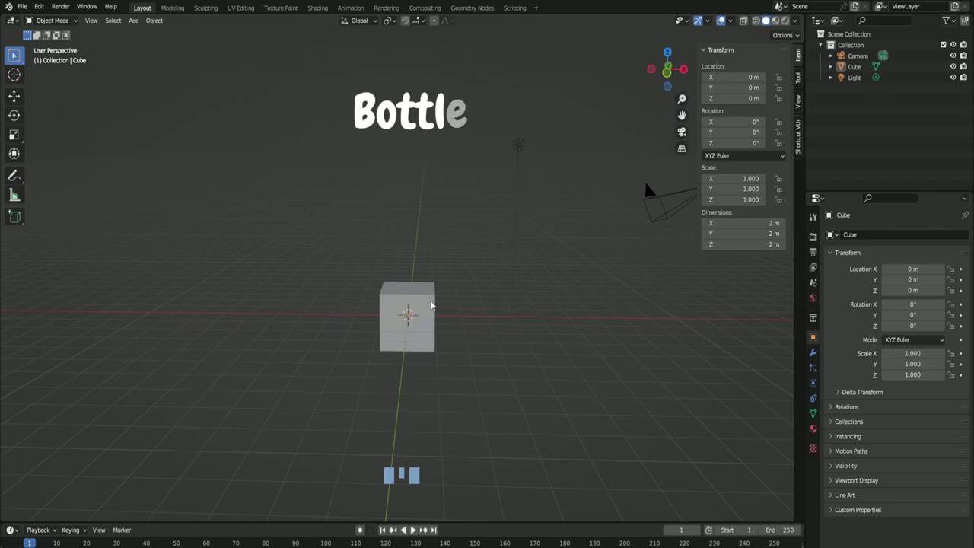
Step: Delete the default cube, leaving only the camera and light
click(432, 304)
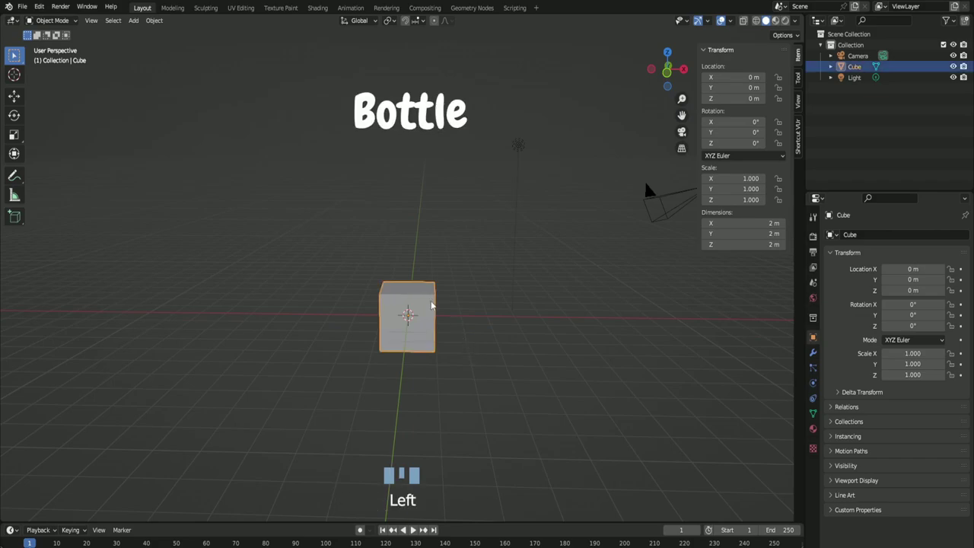
key(Delete)
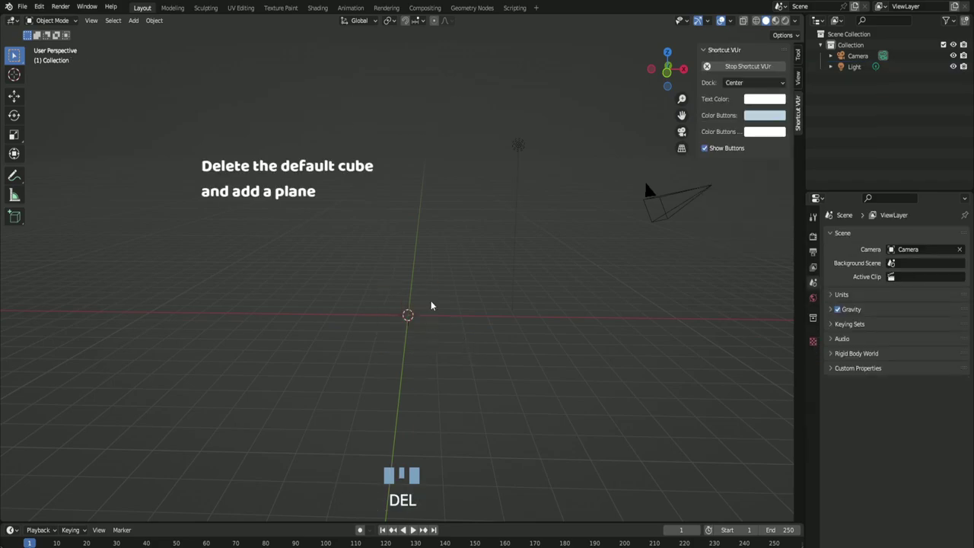
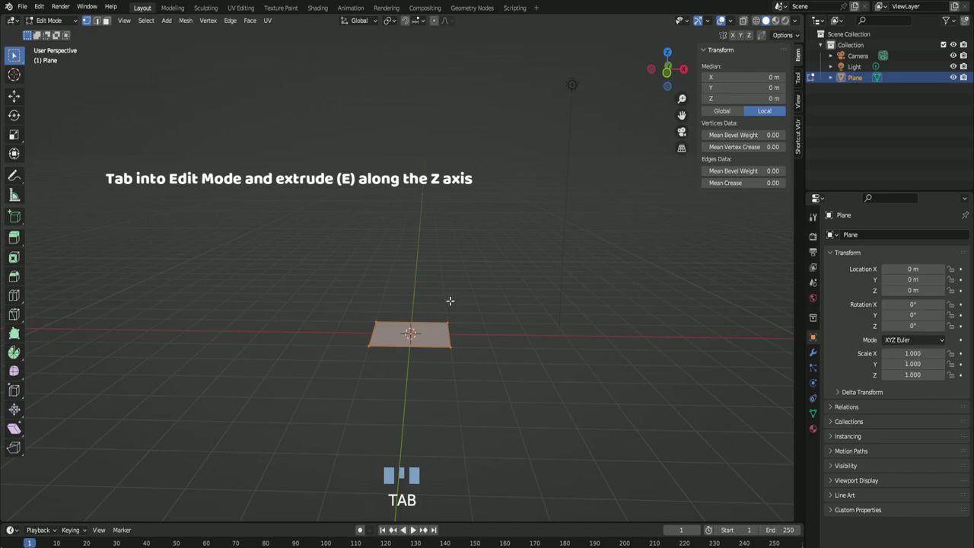
Step: Extrude the plane into a tapered block with a smaller neck block raised on top
key(e)
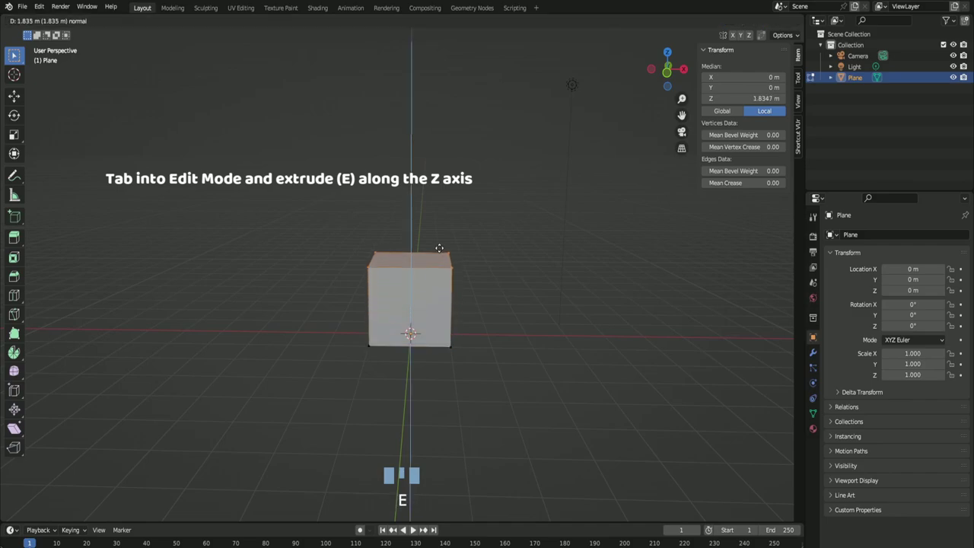
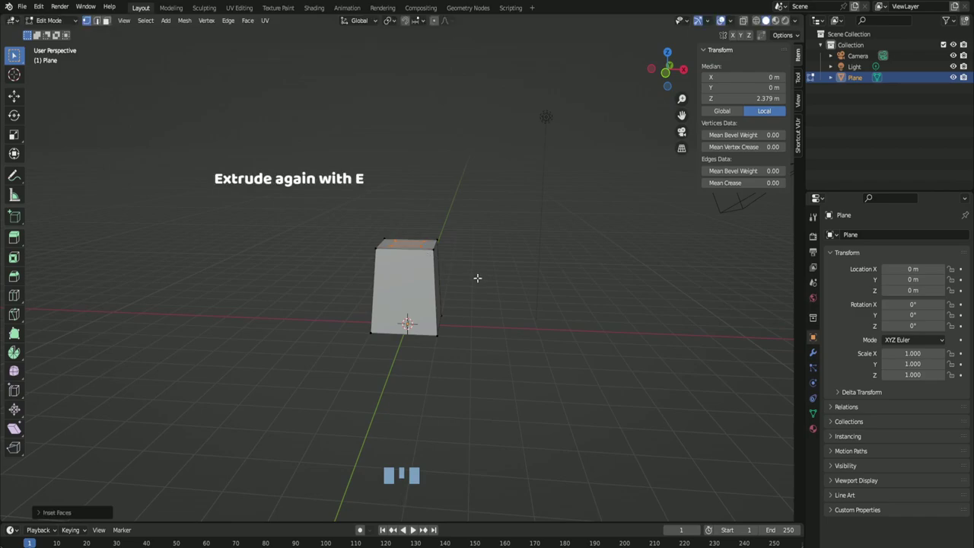
key(e)
key(e)
key(e)
key(Tab)
drag(470, 257, 817, 354)
click(816, 354)
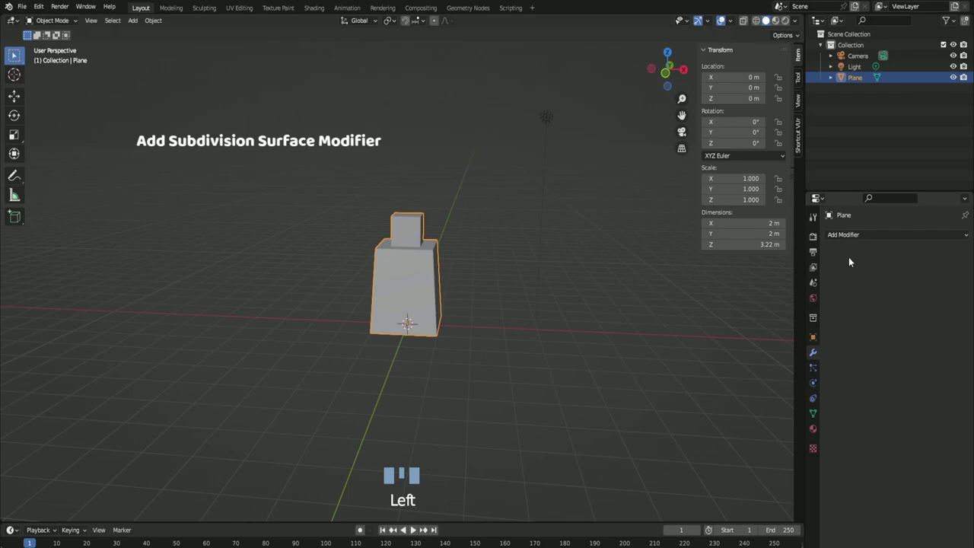
Step: Add a Subdivision Surface modifier at viewport level 2 to round the block into a bottle
drag(856, 236, 919, 252)
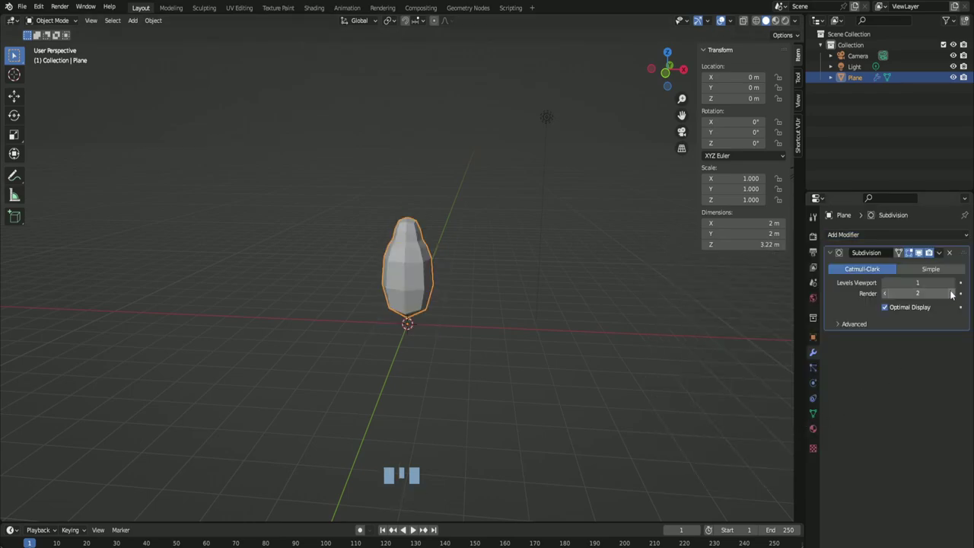
drag(920, 252, 920, 252)
scroll(up, 3)
key(Tab)
Step: Add loop cuts around the body and neck and bevel the neck edges into two loops
key(ctrl+r)
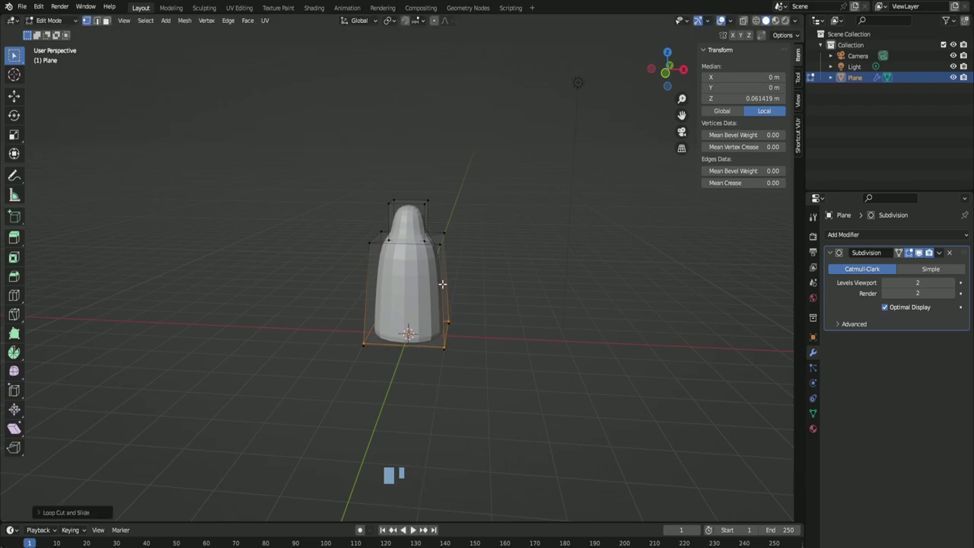
key(ctrl+r)
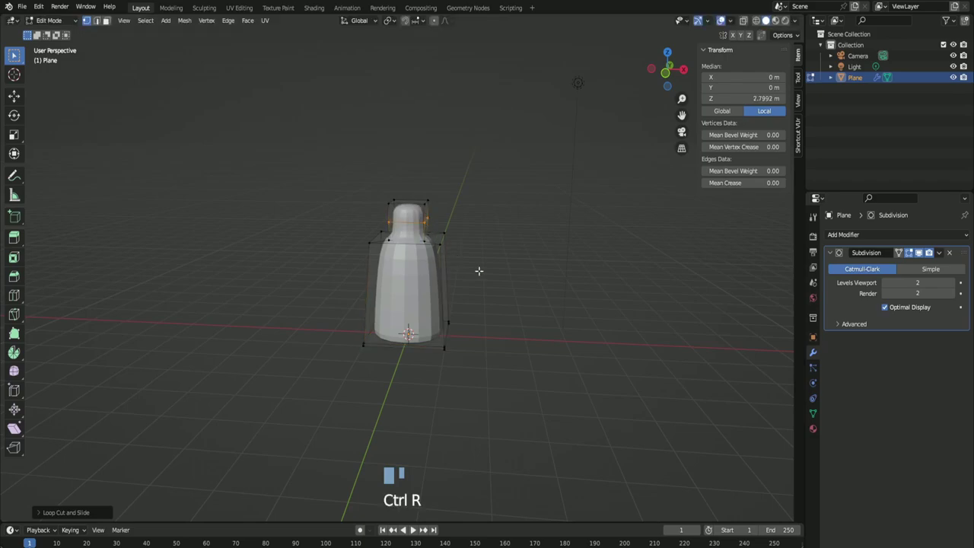
key(ctrl+b)
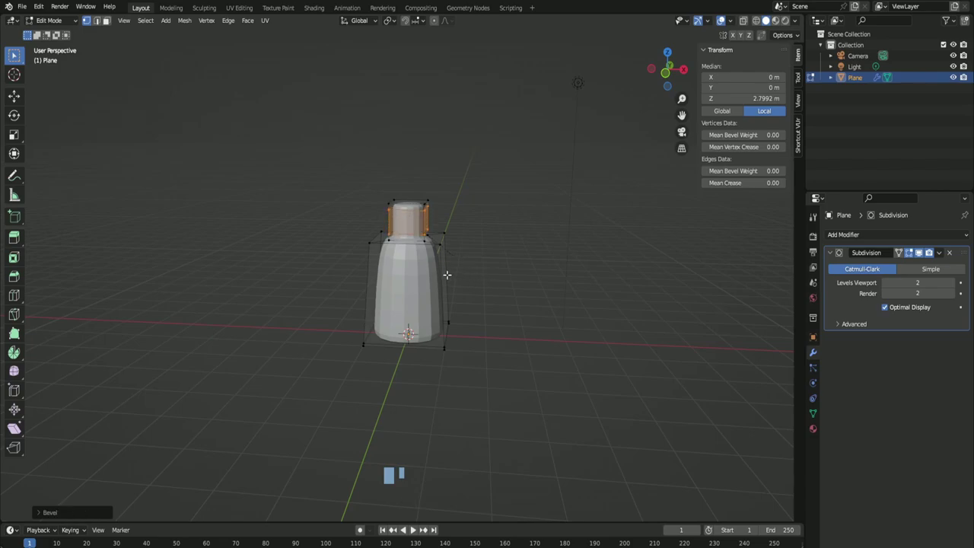
key(ctrl+r)
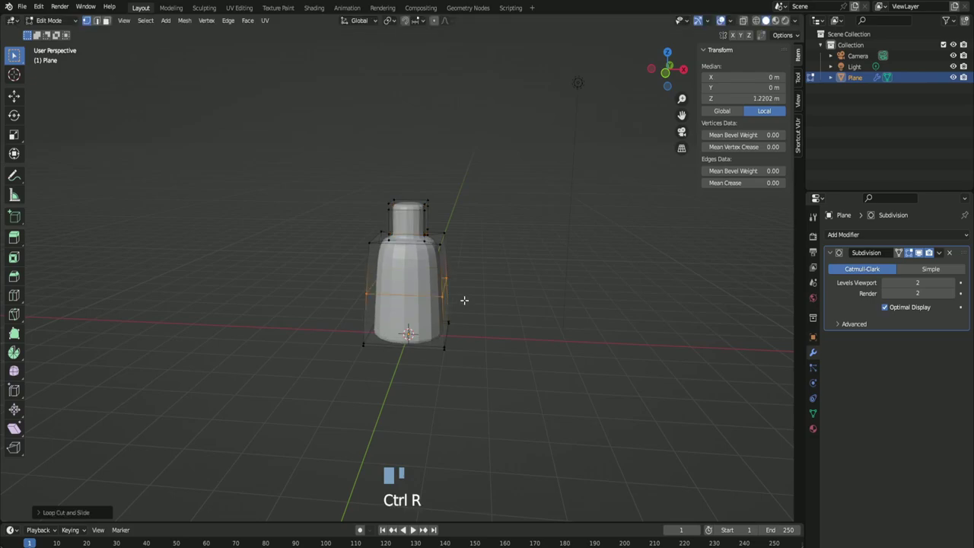
Step: Scale the middle body loop outward to give the bottle a wider belly
key(s)
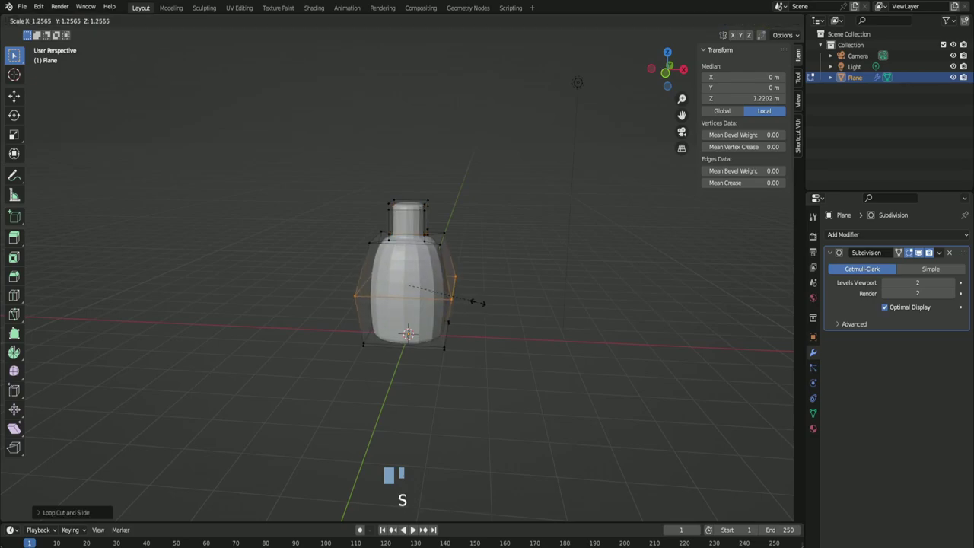
key(s)
key(g)
key(z)
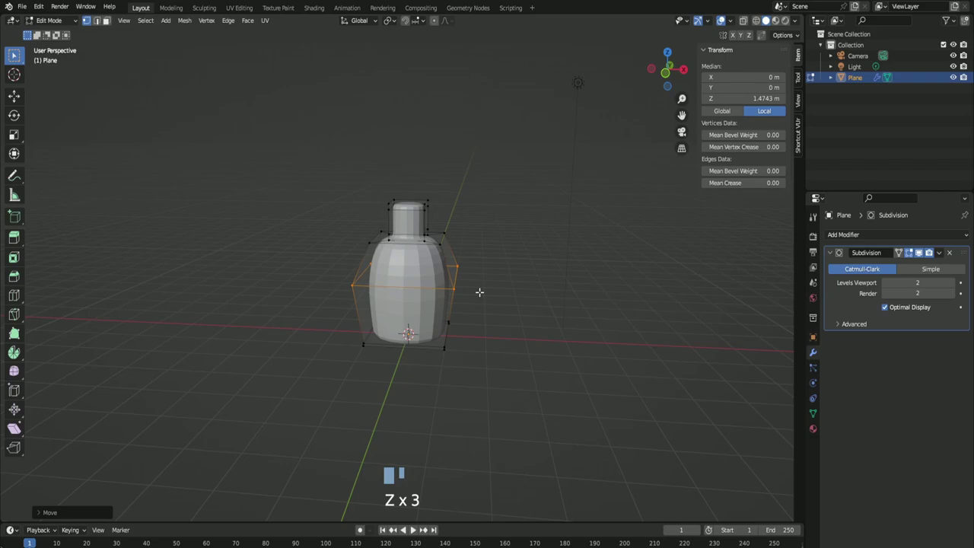
drag(920, 252, 919, 252)
click(920, 252)
middle_click(920, 252)
Step: Move the shoulder loop up along Z and scale it to slope the shoulders
key(g)
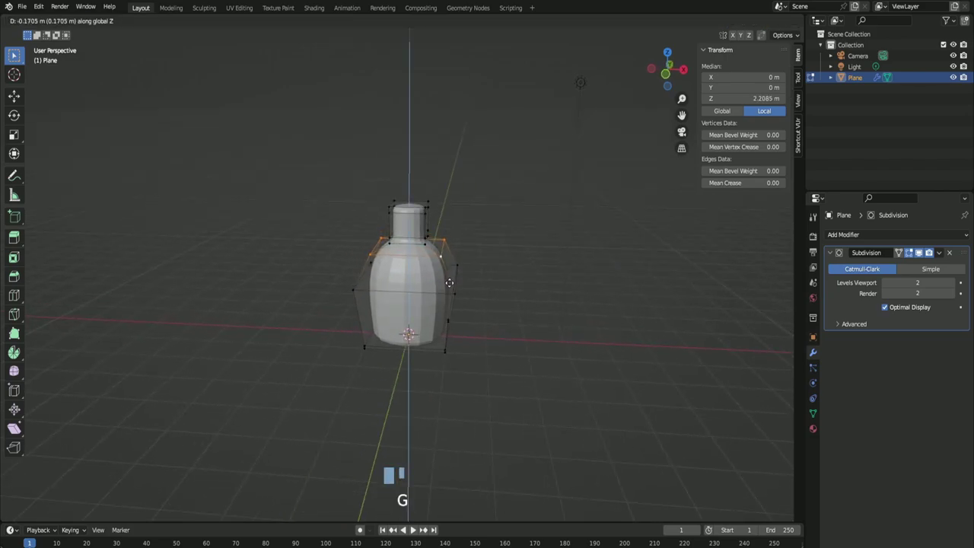
key(z)
key(z)
key(z)
drag(919, 252, 920, 252)
scroll(up, 3)
middle_click(919, 252)
key(s)
key(s)
key(s)
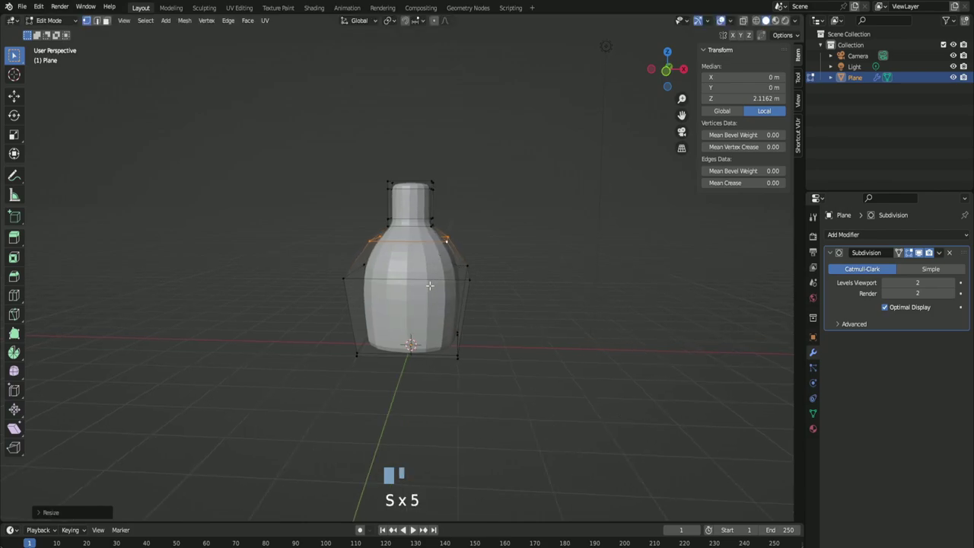
click(920, 252)
Step: Scale the neck loops inward to form a distinct narrow neck and review it in Object Mode
key(s)
key(s)
key(s)
click(919, 252)
key(s)
key(s)
key(Tab)
right_click(919, 252)
middle_click(919, 252)
middle_click(920, 252)
Step: Remove the neck's top face so the bottle has an open mouth
key(Tab)
drag(920, 252, 920, 252)
click(919, 252)
middle_click(920, 252)
click(919, 252)
drag(919, 252, 920, 252)
Step: In Edge Select, pick the unneeded edge loop and dissolve it
key(Delete)
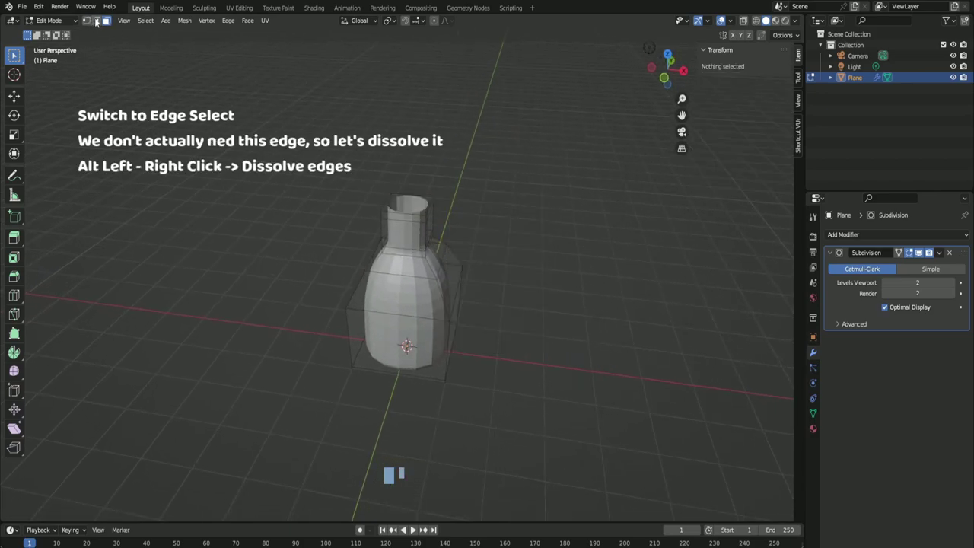
click(920, 252)
middle_click(919, 252)
click(920, 252)
key(g)
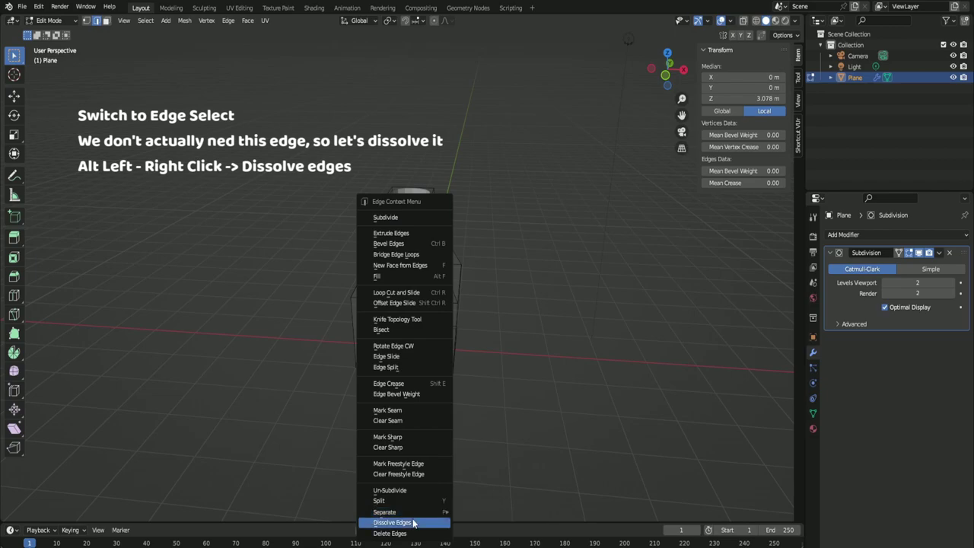
right_click(919, 252)
drag(919, 251, 920, 252)
click(920, 252)
Step: Move the neck's top edges down along Z to shorten the neck and set smooth shading
key(g)
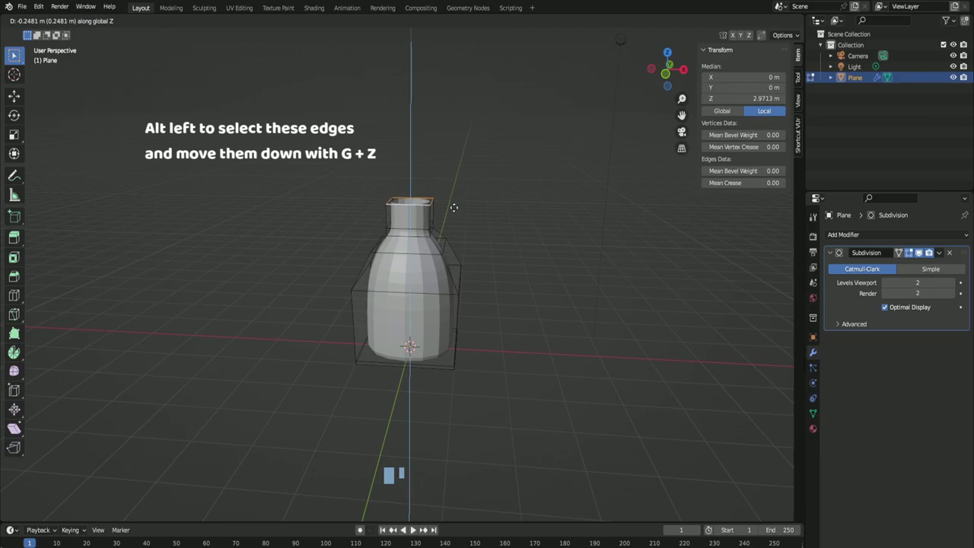
key(z)
key(Tab)
click(920, 252)
middle_click(919, 252)
right_click(919, 252)
middle_click(920, 252)
click(919, 252)
right_click(919, 252)
Step: Scale the neck loop to widen the neck slightly
key(Tab)
right_click(920, 252)
middle_click(919, 252)
click(919, 252)
click(919, 252)
key(s)
key(s)
right_click(920, 252)
middle_click(920, 252)
Step: Return to Edit Mode in front view with X-Ray to reach the hidden edges
key(Tab)
right_click(920, 252)
drag(919, 252, 920, 252)
scroll(up, 3)
click(920, 252)
key(Tab)
drag(919, 252, 919, 252)
key(KP_1)
Step: Shrink the bottom edge loop slightly inward and preview the smoothed shape
click(919, 252)
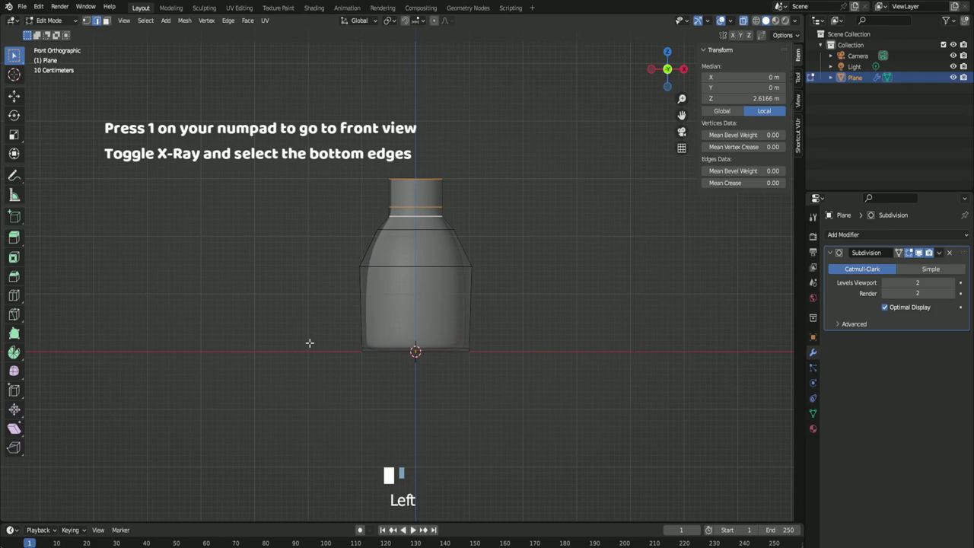
scroll(up, 3)
key(s)
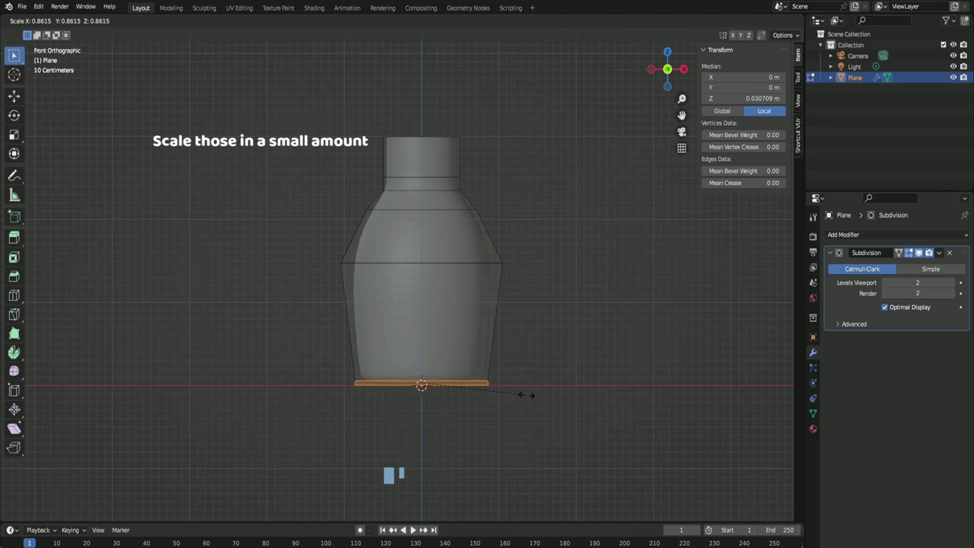
key(s)
key(Tab)
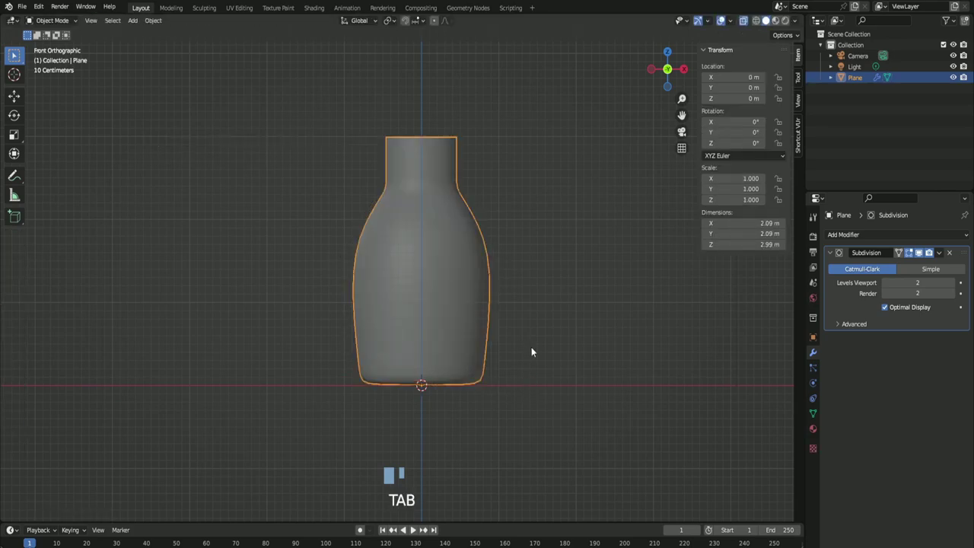
key(Tab)
Step: Rescale further body loops, toggling out to Object Mode to check the profile each time
click(920, 252)
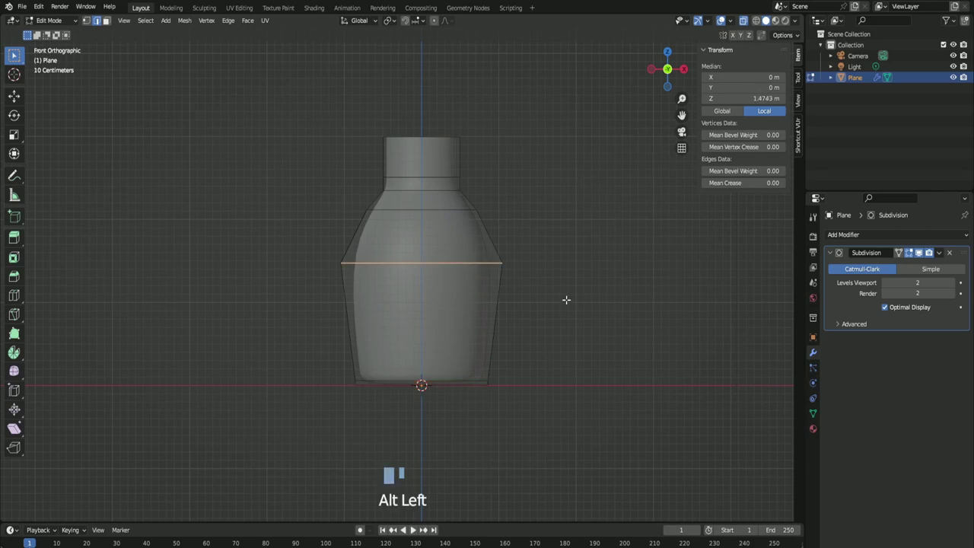
key(s)
key(s)
key(s)
key(Tab)
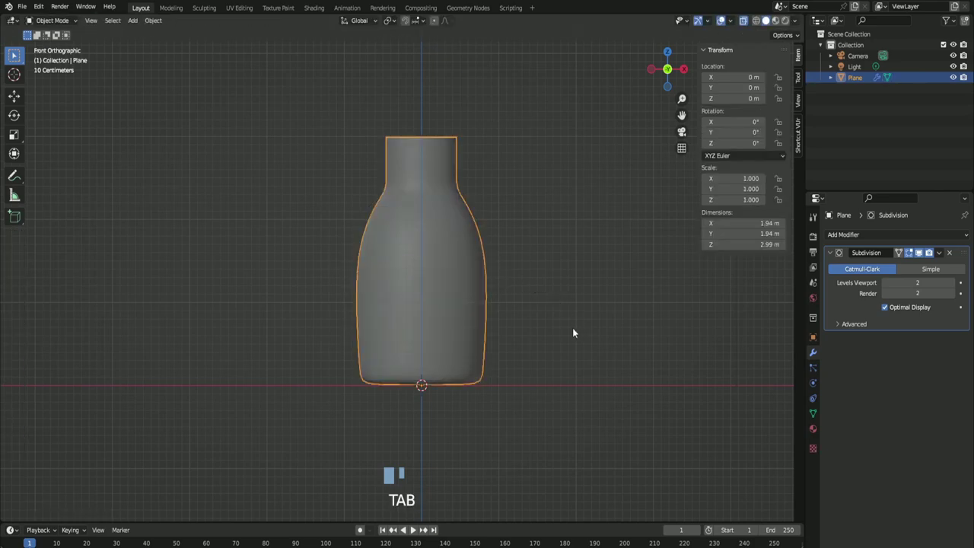
key(Tab)
key(s)
key(s)
key(Tab)
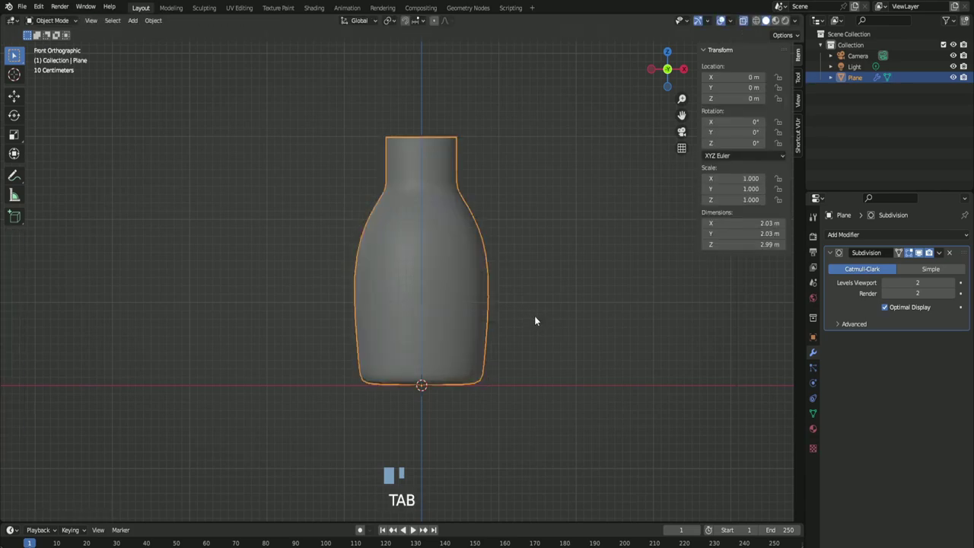
key(Tab)
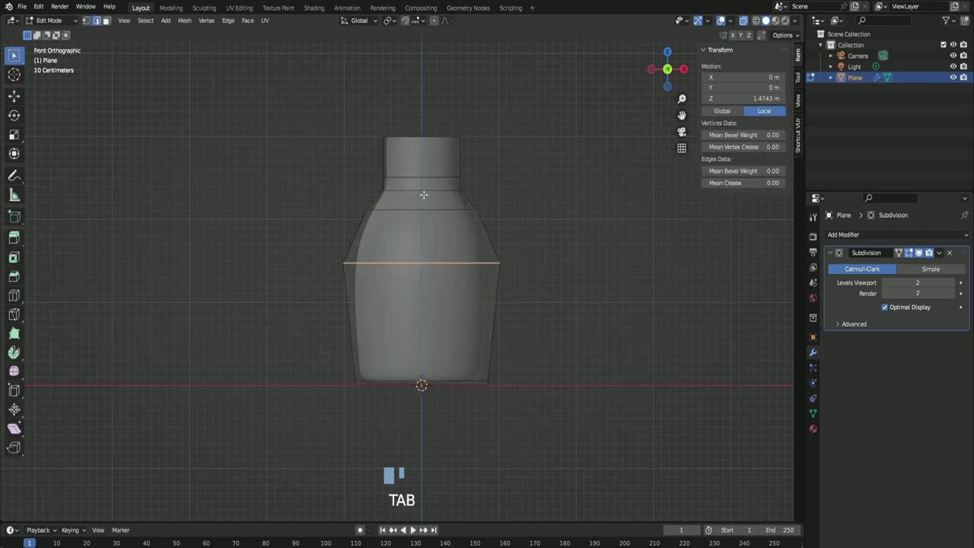
Step: Slide a neck edge loop along Z to a new height
click(920, 252)
key(g)
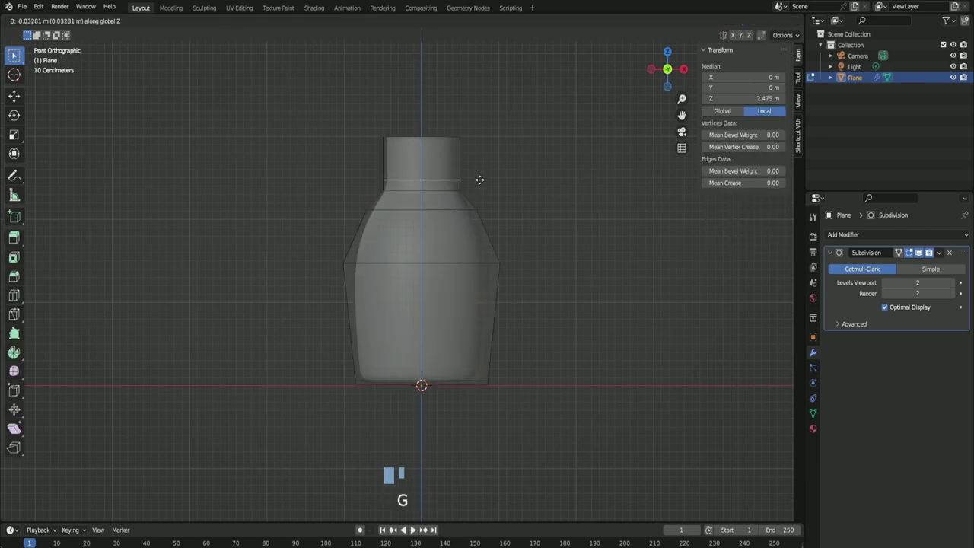
key(Tab)
scroll(down, 3)
drag(919, 252, 919, 252)
click(920, 252)
scroll(down, 3)
middle_click(920, 252)
Step: Back in Object Mode, inspect the finished bottle in perspective and open the Add Modifier list
click(920, 252)
scroll(down, 3)
drag(919, 252, 919, 252)
scroll(up, 3)
drag(920, 252, 866, 235)
Step: Add a Solidify modifier and move it above Subdivision in the stack
drag(866, 235, 849, 258)
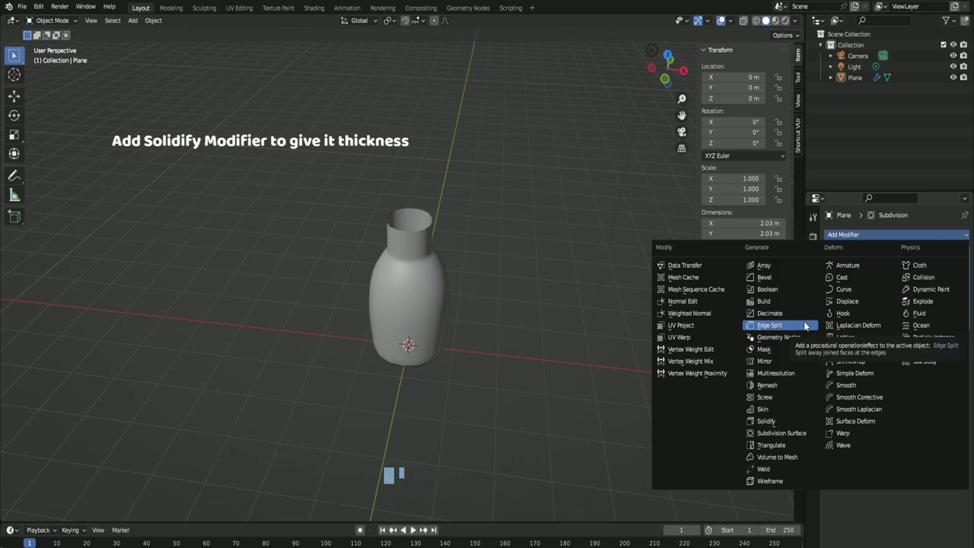
drag(490, 248, 479, 289)
scroll(up, 3)
drag(479, 291, 920, 252)
drag(919, 252, 920, 216)
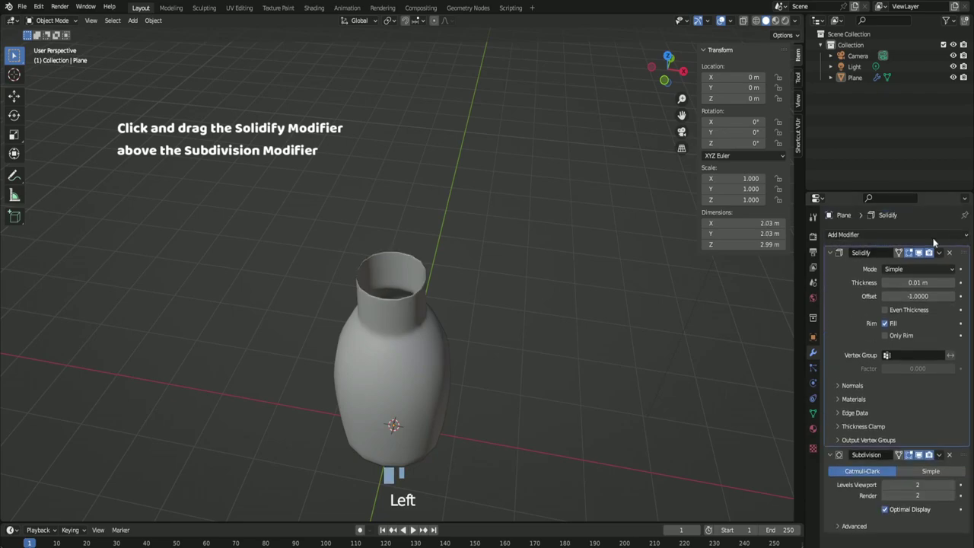
Step: Set the Solidify thickness to about 0.22, then adjust it to around 0.12
scroll(down, 3)
drag(672, 343, 420, 391)
scroll(down, 3)
drag(420, 386, 920, 252)
click(920, 252)
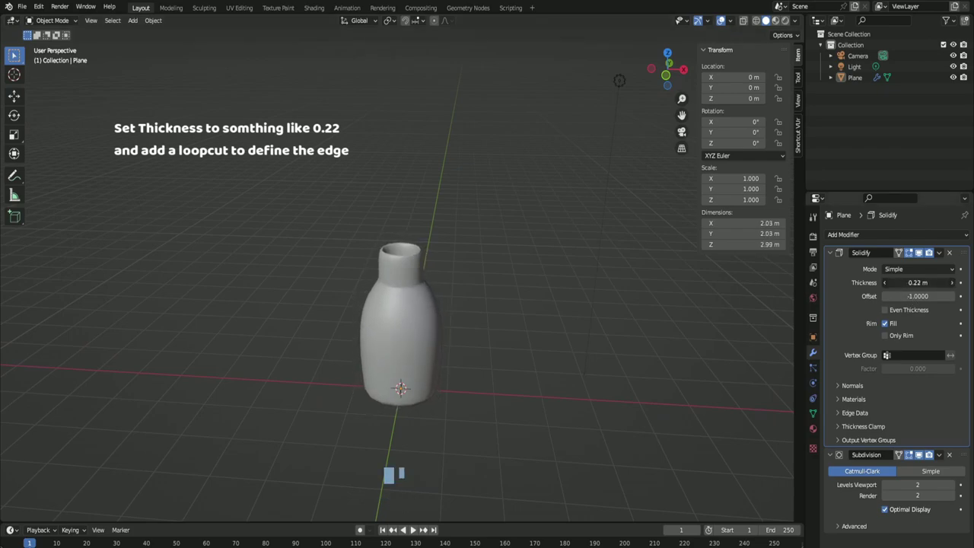
Step: Add a loop cut near the neck rim to sharpen the thickened mouth
middle_click(448, 370)
scroll(up, 3)
drag(446, 363, 424, 279)
key(Tab)
key(ctrl+r)
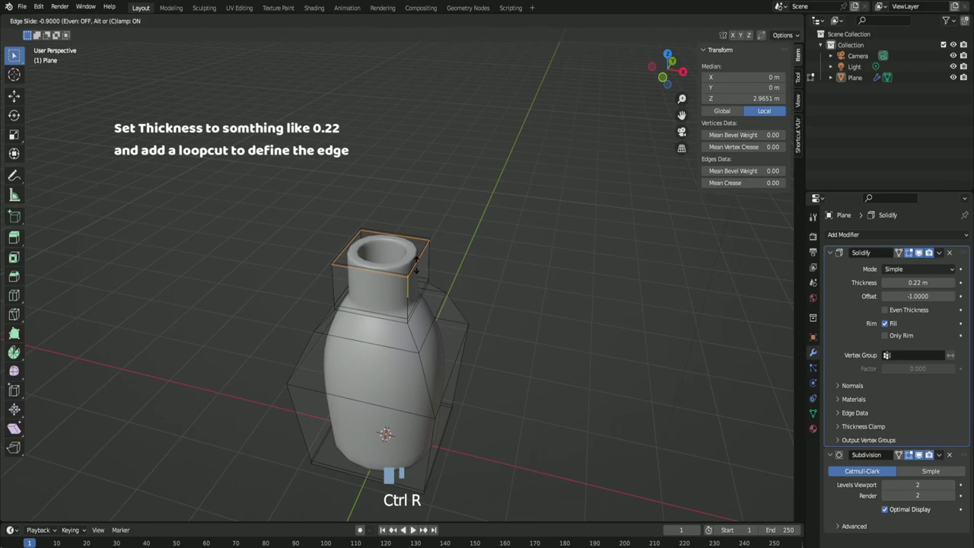
key(Tab)
click(920, 252)
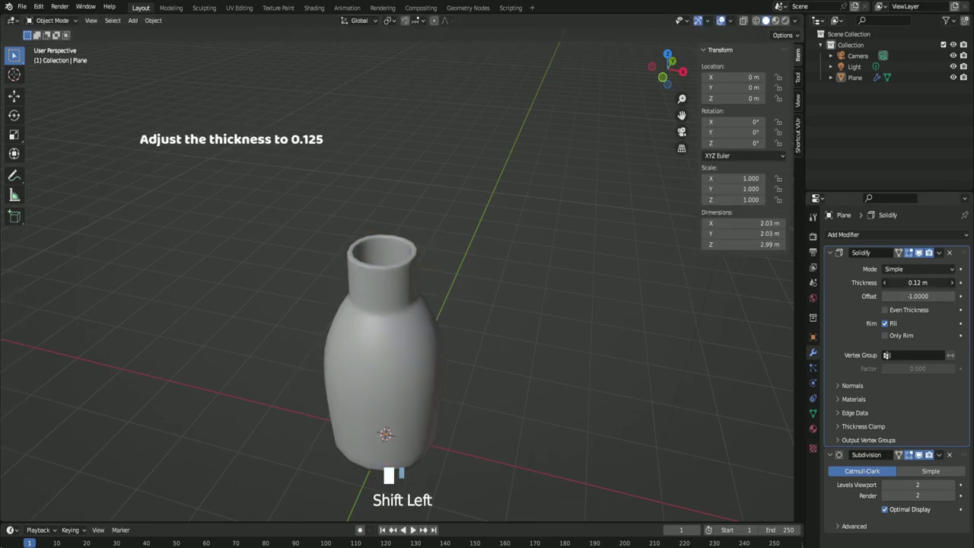
Step: Set Solidify thickness to 0.125 m and Subdivision viewport/render levels to 3, then reselect the bottle
scroll(down, 3)
middle_click(543, 391)
scroll(up, 3)
scroll(up, 3)
scroll(down, 3)
drag(465, 374, 960, 483)
drag(959, 482, 557, 368)
drag(385, 298, 418, 204)
click(417, 204)
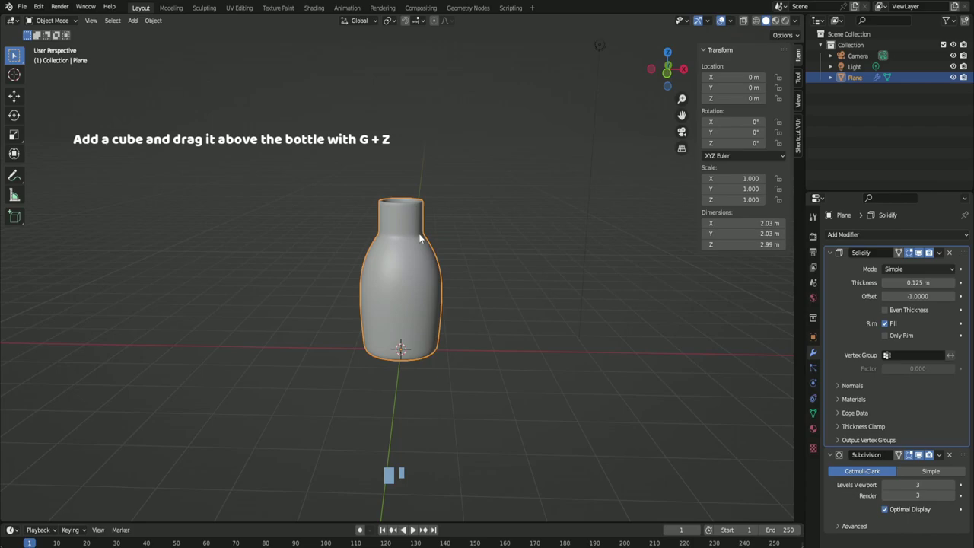
Step: Add a cube, shrink it to about half size and move it above the bottle neck
key(shift+a)
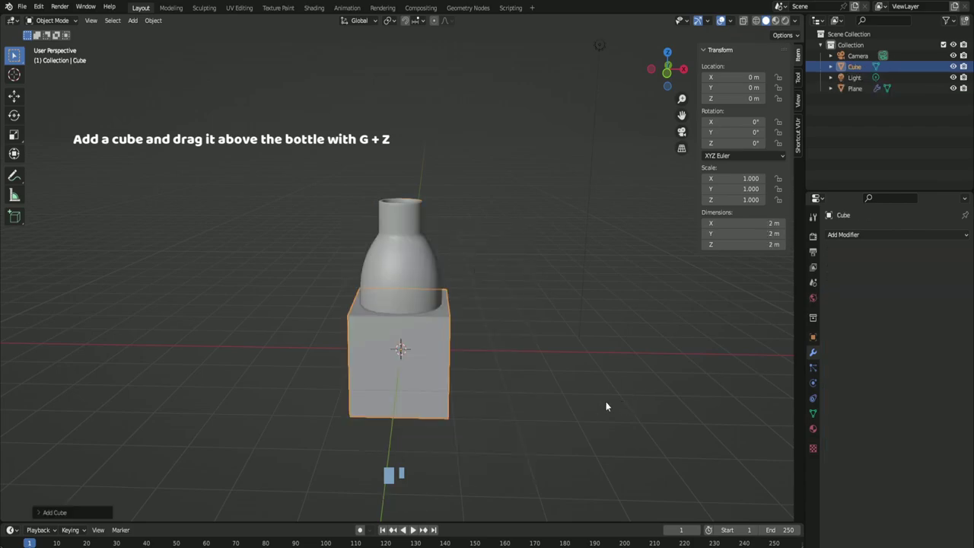
key(g)
key(z)
key(KP_1)
drag(539, 200, 530, 226)
scroll(up, 3)
Step: Flatten the cube into a thin slab along Z and lower it onto the neck top
key(s)
key(s)
key(s)
key(g)
key(z)
key(s)
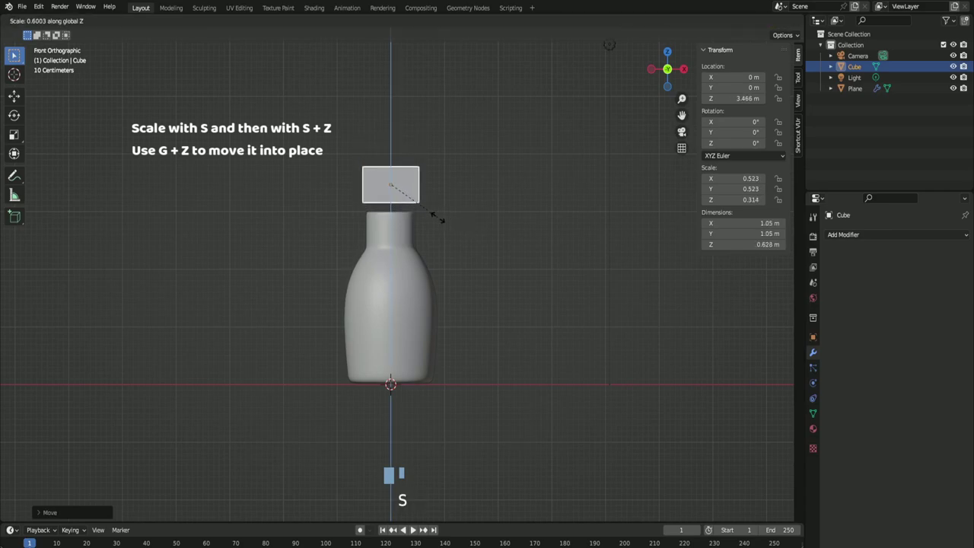
key(g)
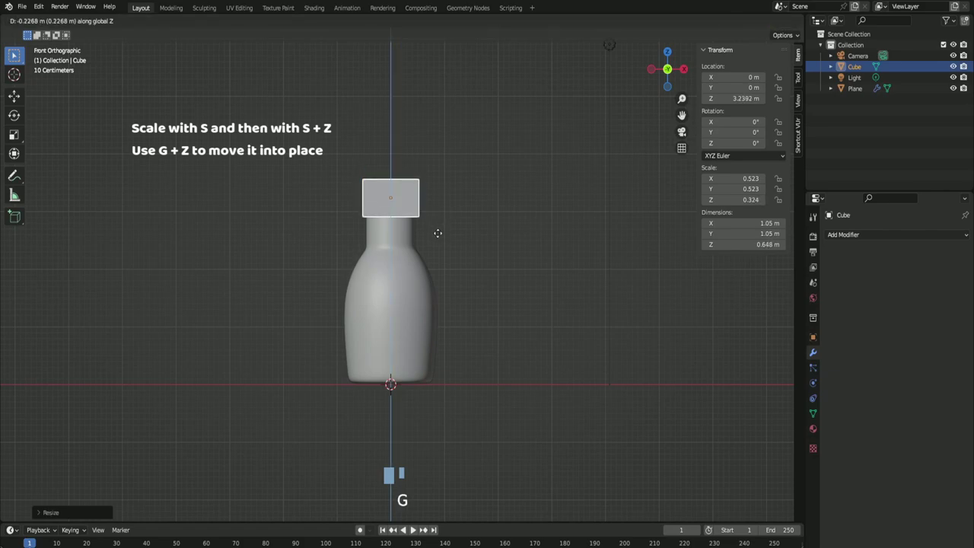
key(z)
Step: Smooth the cap with Subdivision level 3 and enter its mesh editing, viewing it in perspective
key(z)
key(z)
click(449, 239)
drag(478, 266, 415, 208)
click(415, 208)
drag(462, 243, 853, 236)
drag(852, 236, 458, 221)
drag(459, 221, 434, 217)
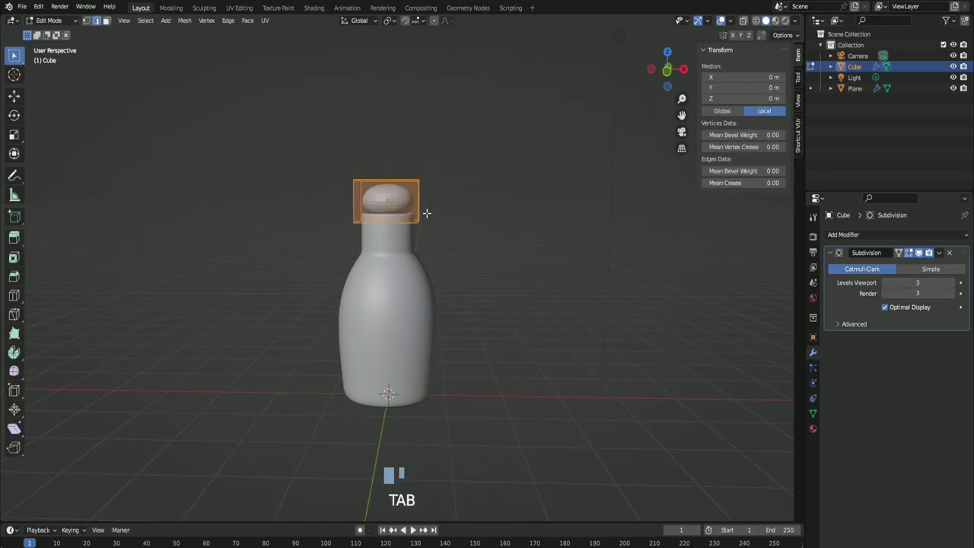
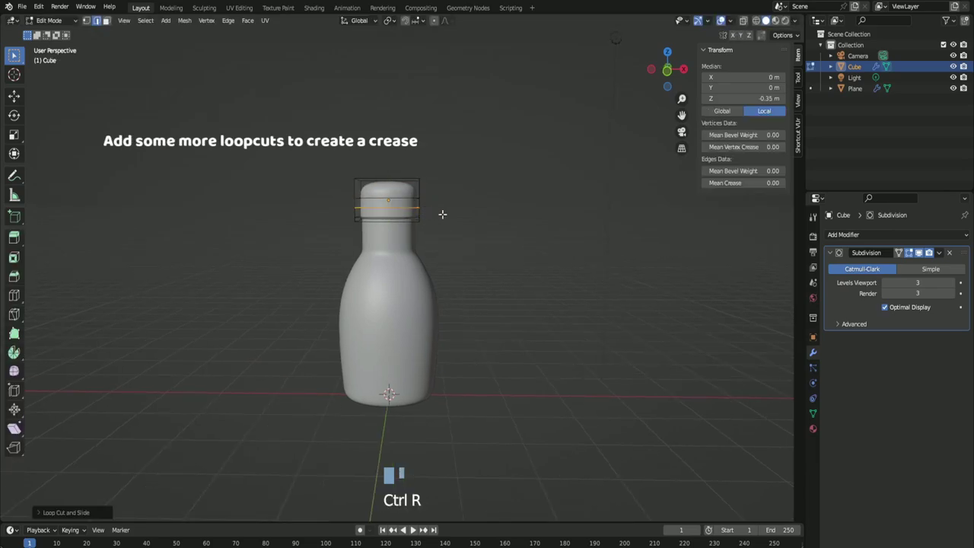
Step: Add an edge loop near the cap's base and pinch it inward into a crease ring
key(g)
key(z)
key(z)
key(z)
key(g)
key(ctrl+r)
key(s)
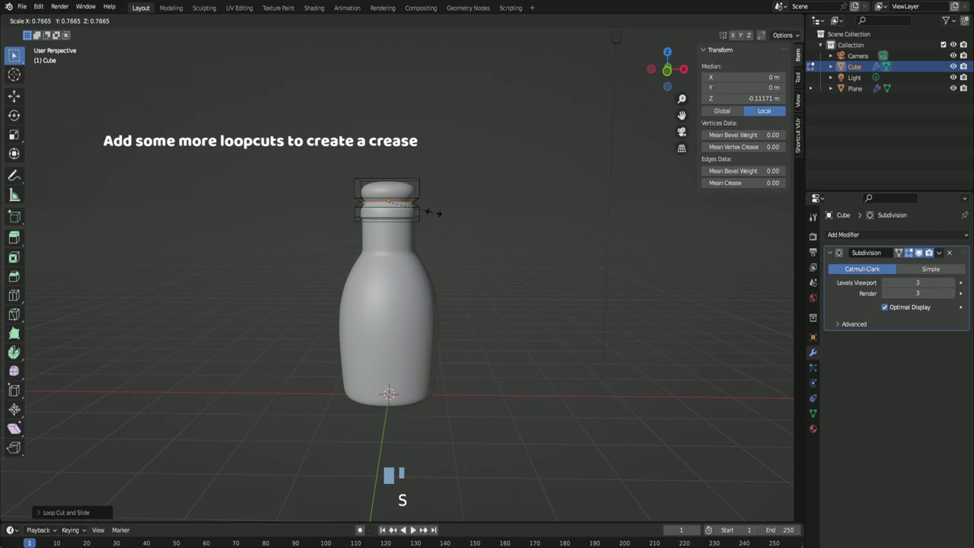
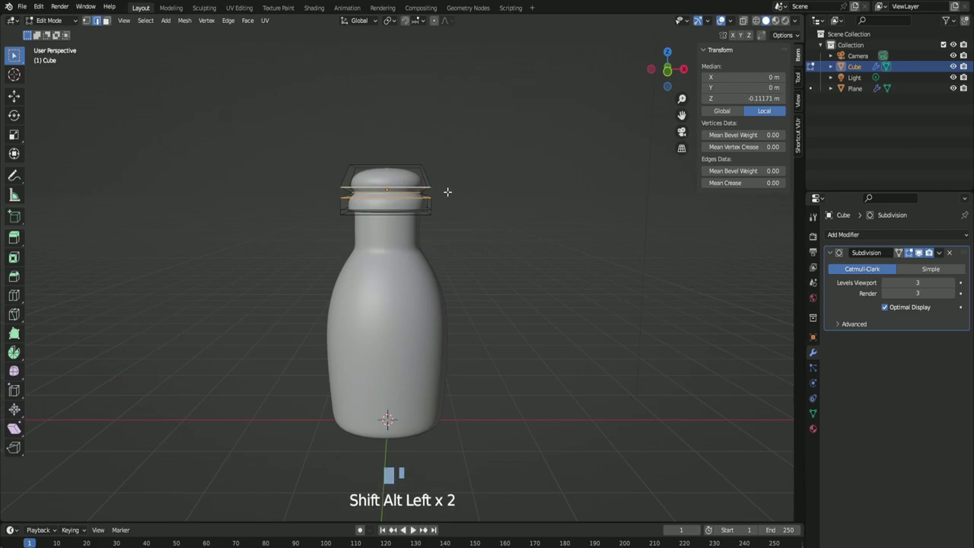
Step: From front view, shift the loop vertically and lower the cap's top face slightly
key(KP_1)
scroll(up, 3)
key(g)
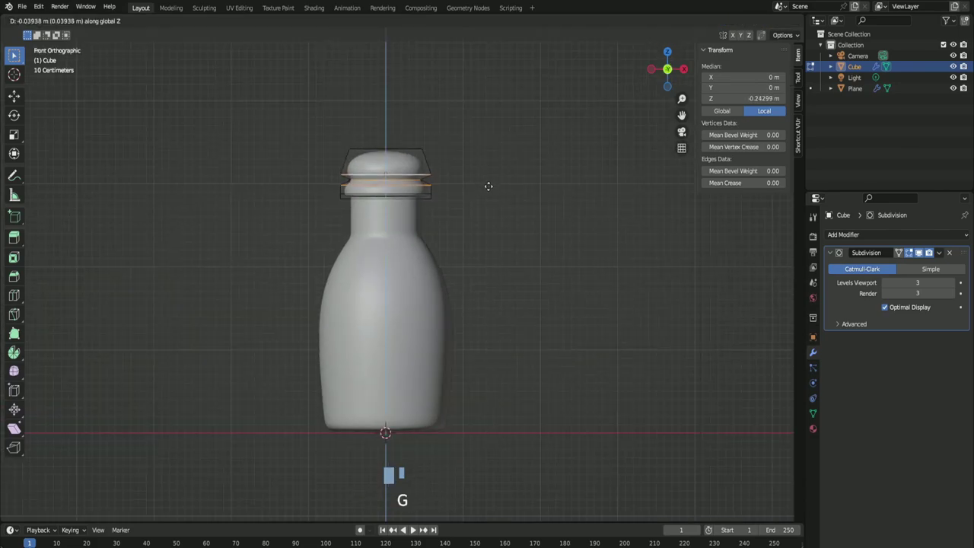
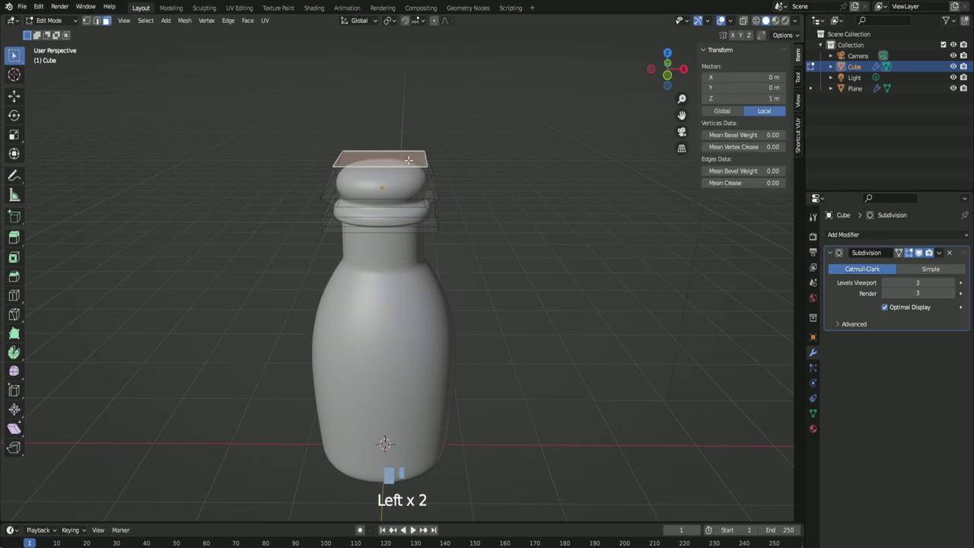
key(KP_1)
key(g)
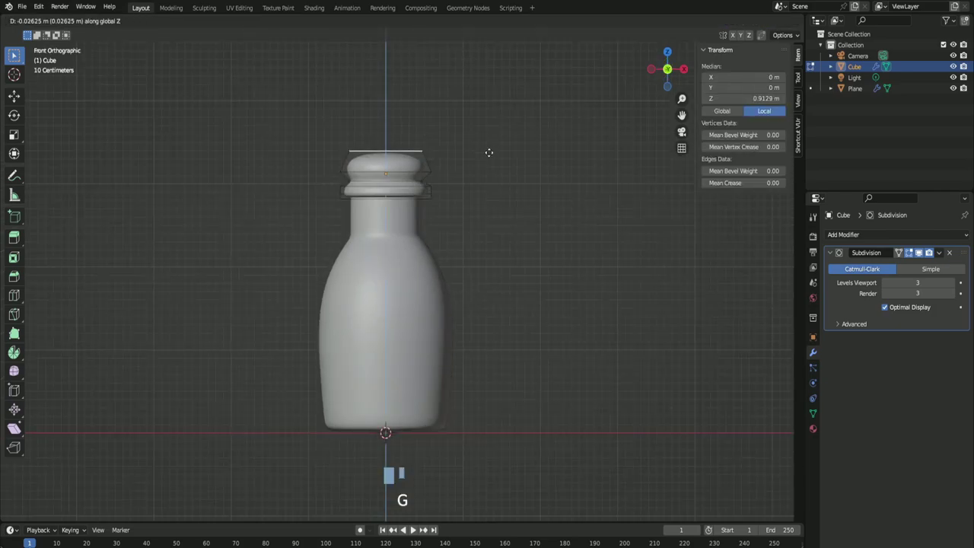
key(z)
Step: Narrow the cap's top face into a knob and adjust the crease loop's height
key(s)
key(s)
key(g)
key(s)
key(s)
key(s)
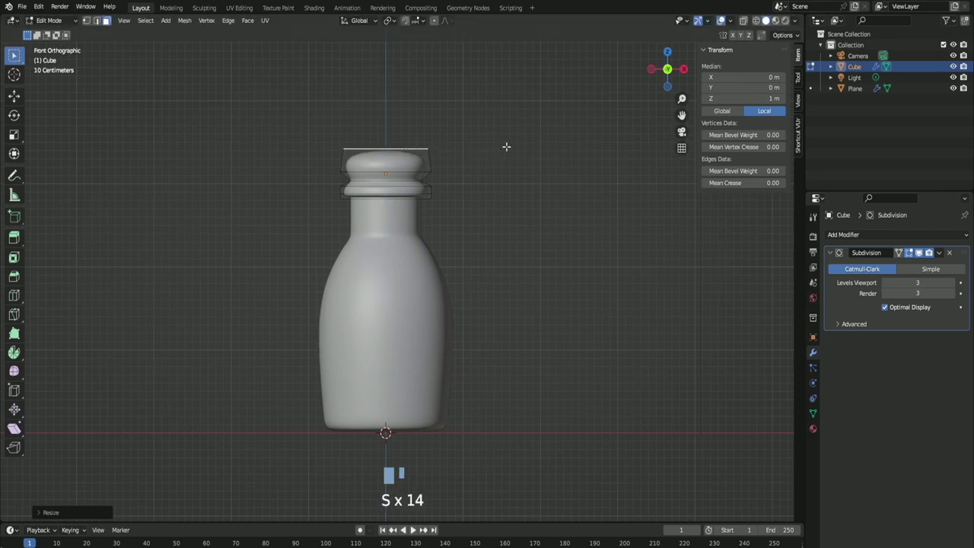
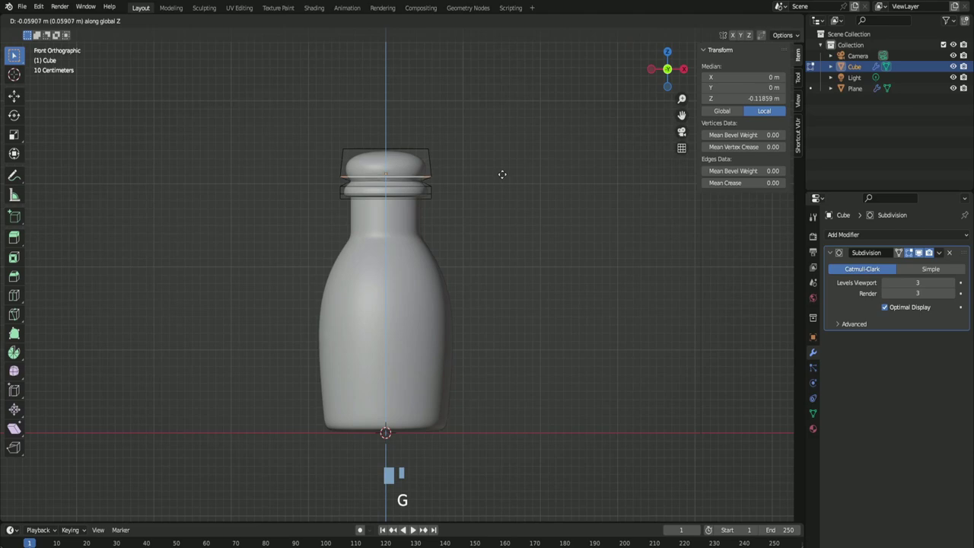
key(z)
key(z)
key(z)
key(Tab)
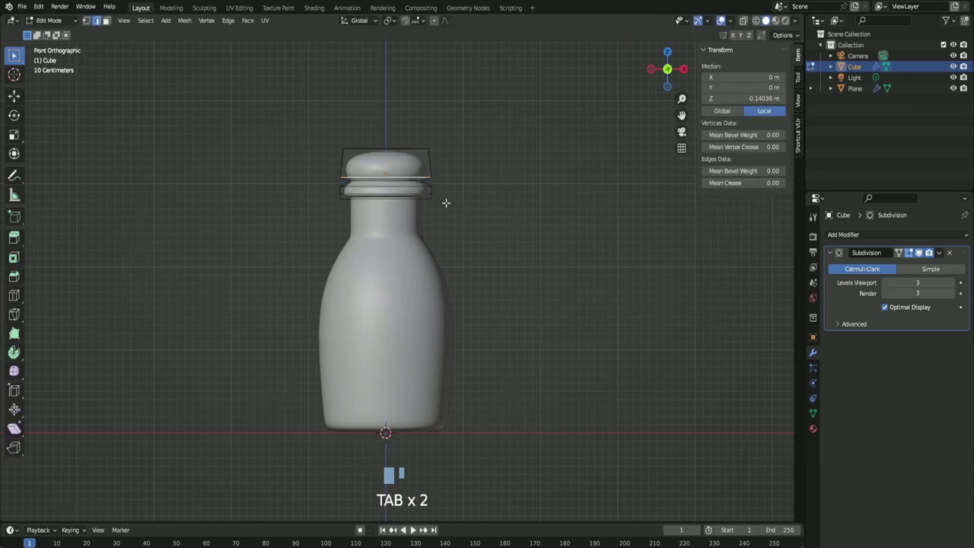
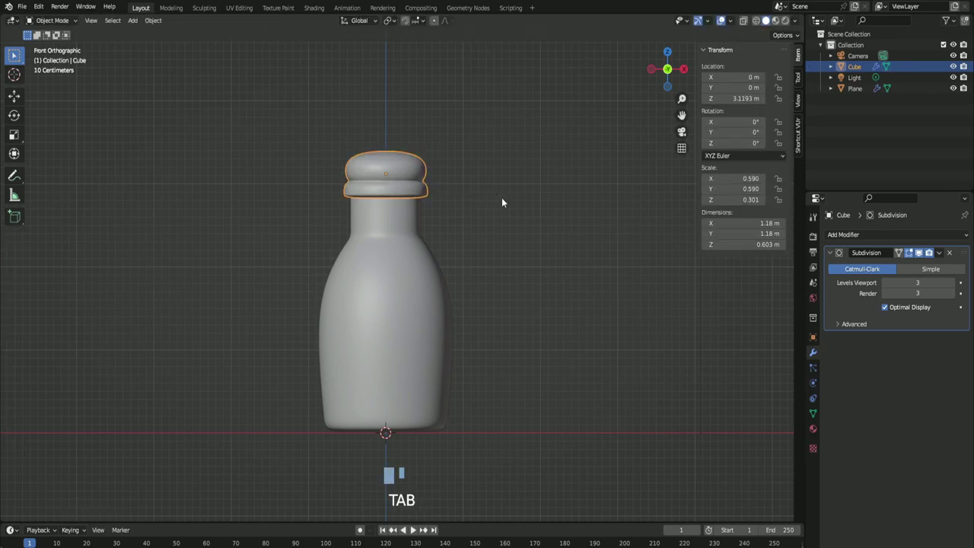
Step: Finish the cap tweaks, scaling it slightly smaller, and turn on see-through X-Ray display
key(Tab)
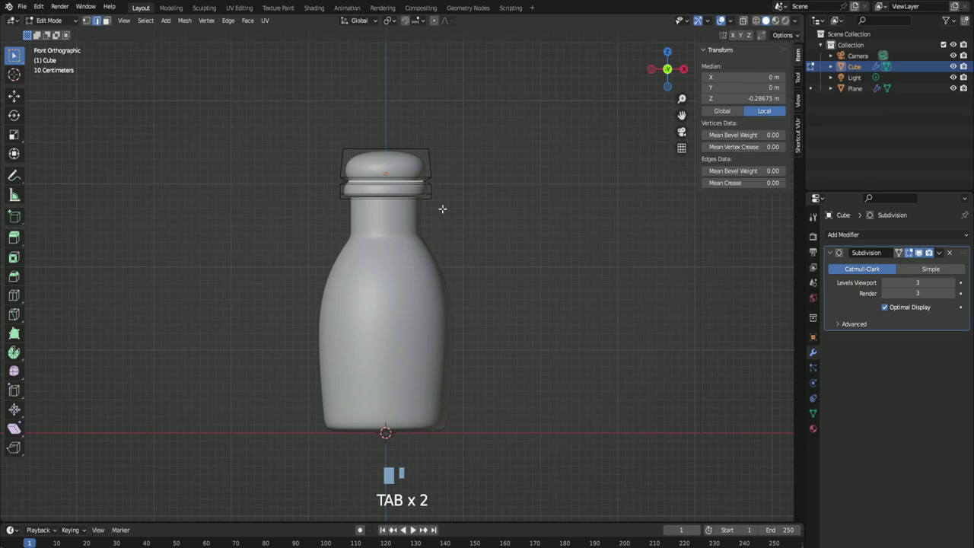
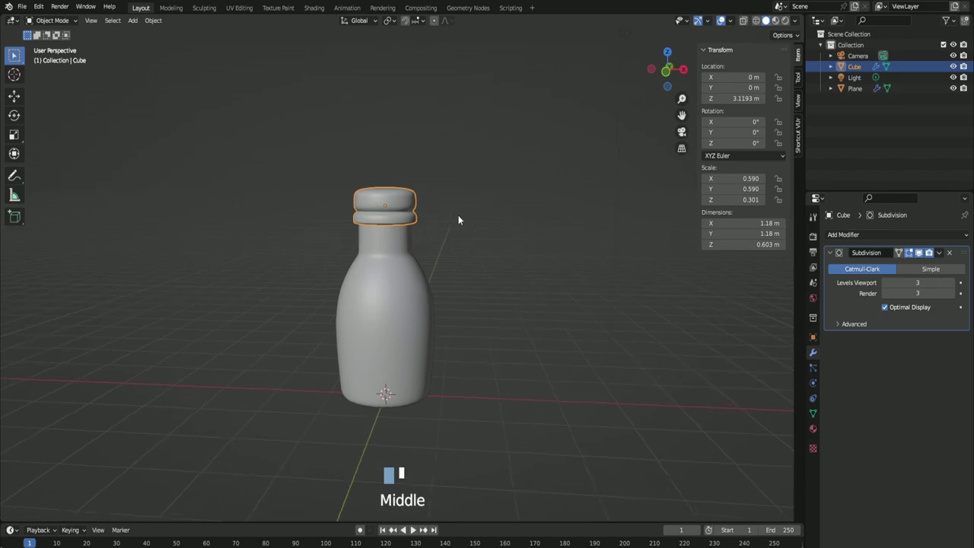
key(Tab)
key(g)
key(z)
key(Tab)
Step: Select the bottle body (Plane) instead of the cap and enter its mesh editing
drag(484, 269, 479, 265)
click(479, 264)
scroll(down, 3)
middle_click(496, 266)
scroll(up, 3)
click(407, 186)
key(s)
click(478, 229)
scroll(down, 3)
drag(469, 252, 481, 252)
scroll(up, 3)
click(414, 192)
click(407, 237)
key(Tab)
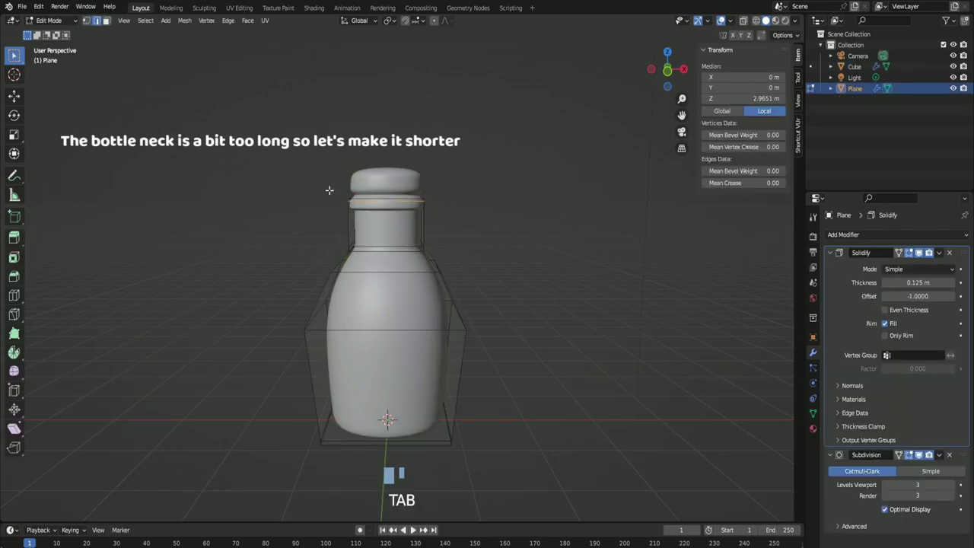
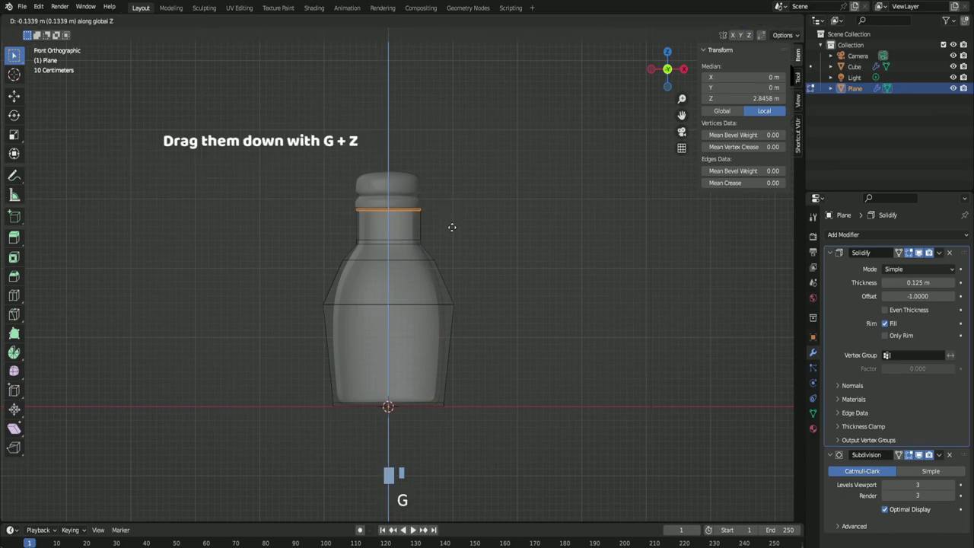
Step: Move the upper neck loops down along Z to shorten the bottle neck
key(z)
key(Tab)
click(399, 193)
Step: Leave mesh editing and lower the cap along Z onto the shortened neck
key(g)
key(z)
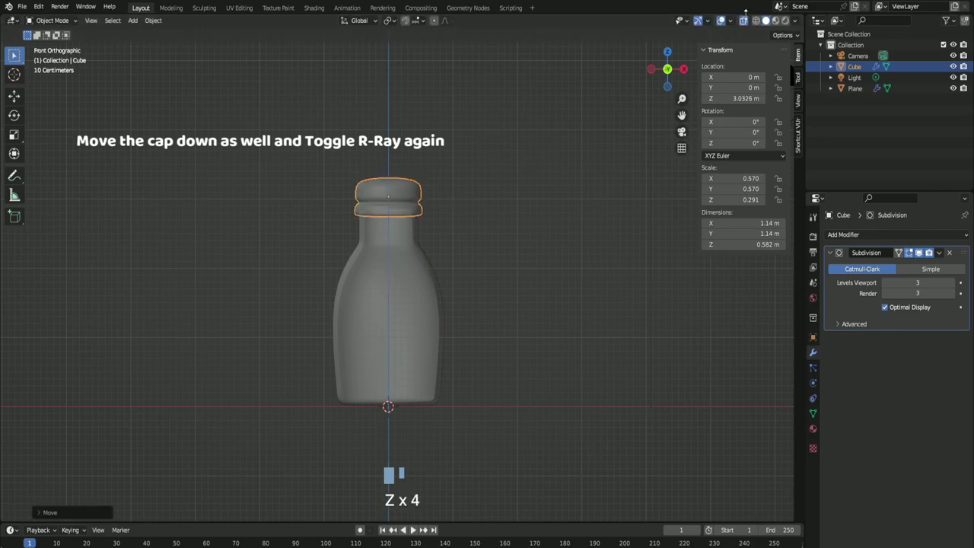
Step: Turn off X-Ray, select the bottle body and frame it in front view
drag(748, 25, 527, 184)
key(g)
click(527, 213)
scroll(down, 3)
drag(521, 244, 520, 260)
scroll(up, 3)
click(419, 310)
drag(476, 357, 470, 348)
scroll(up, 3)
key(KP_1)
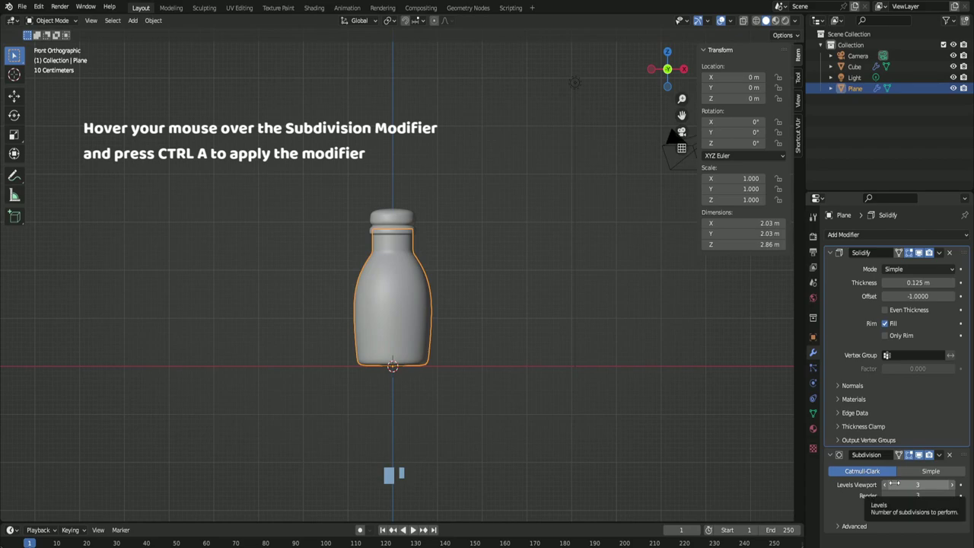
Step: Apply the bottle's Subdivision modifier, leaving only Solidify in the stack
click(912, 478)
key(ctrl+a)
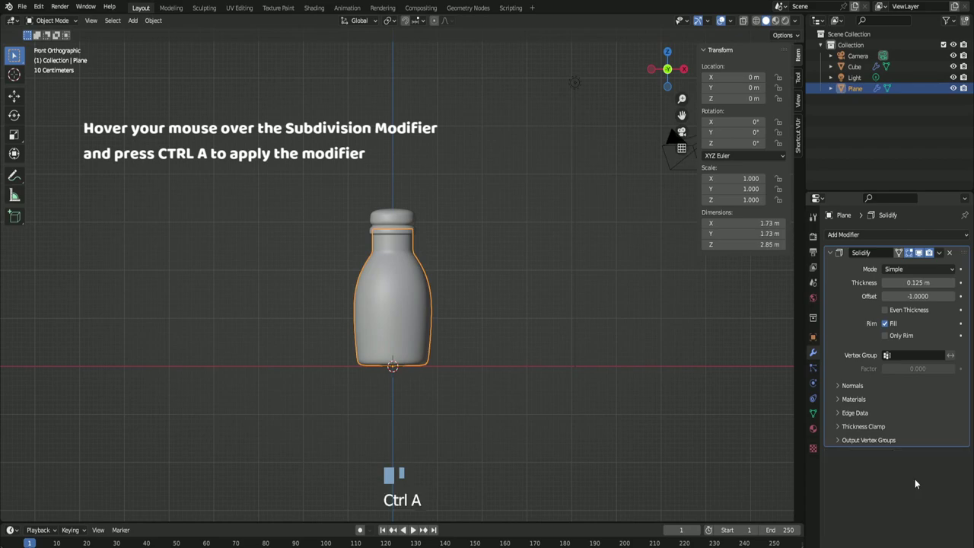
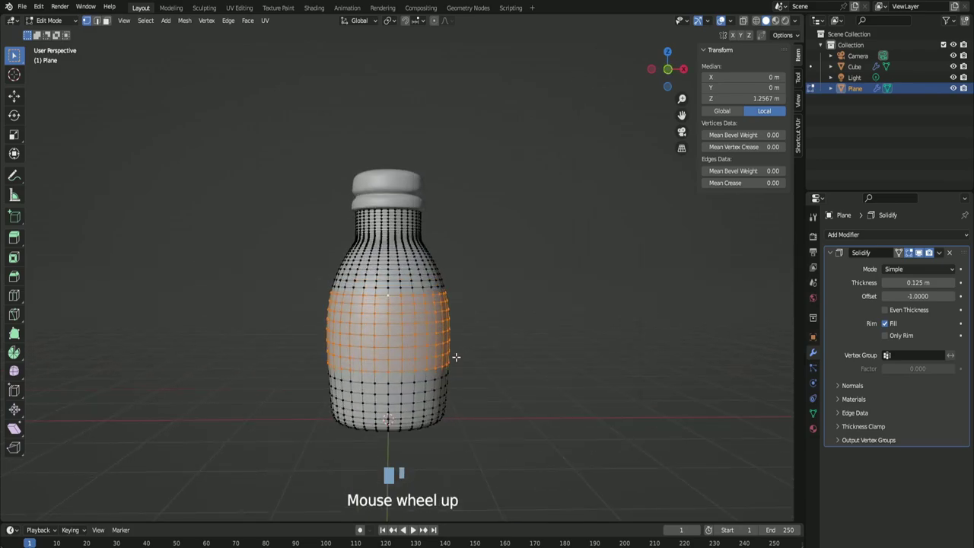
Step: Duplicate the middle band of faces, separate it as Plane.001 and select that label object
key(shift+d)
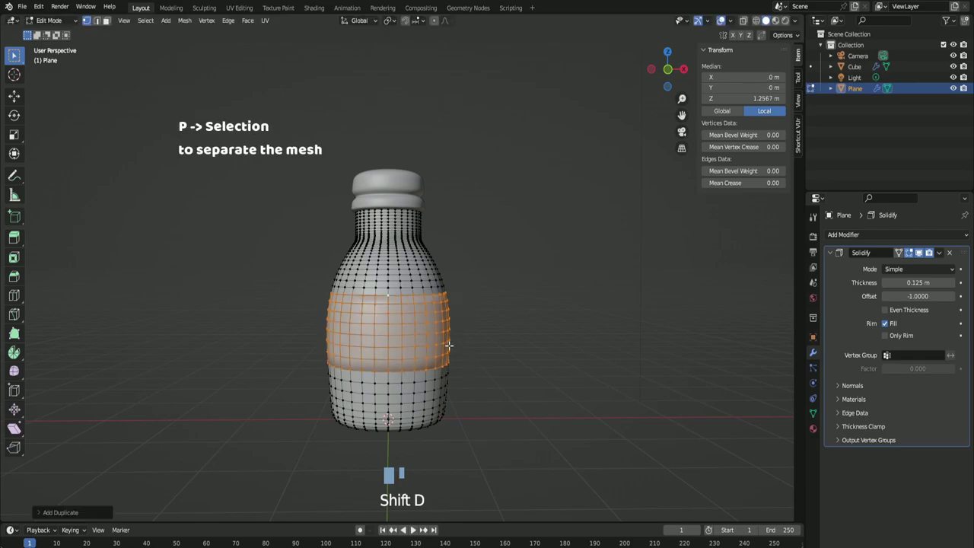
key(p)
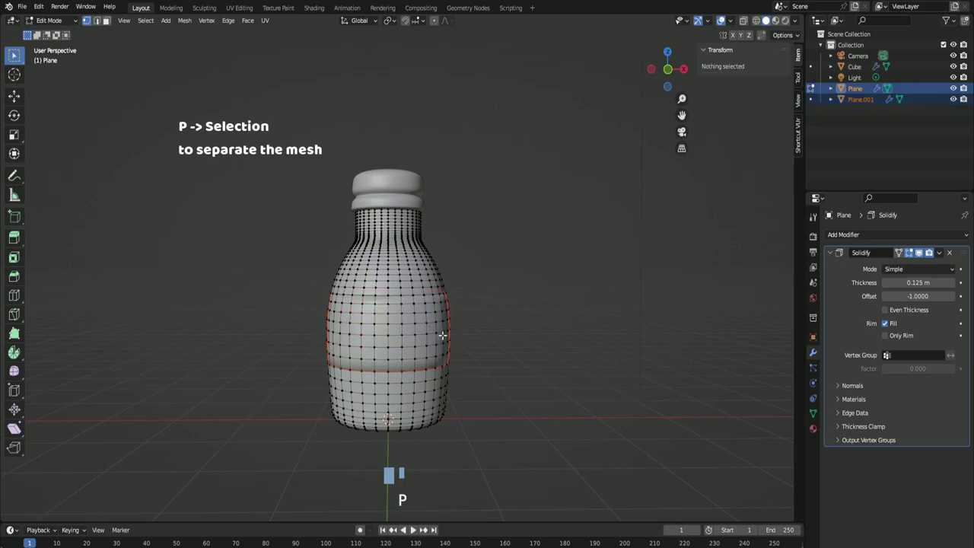
key(Tab)
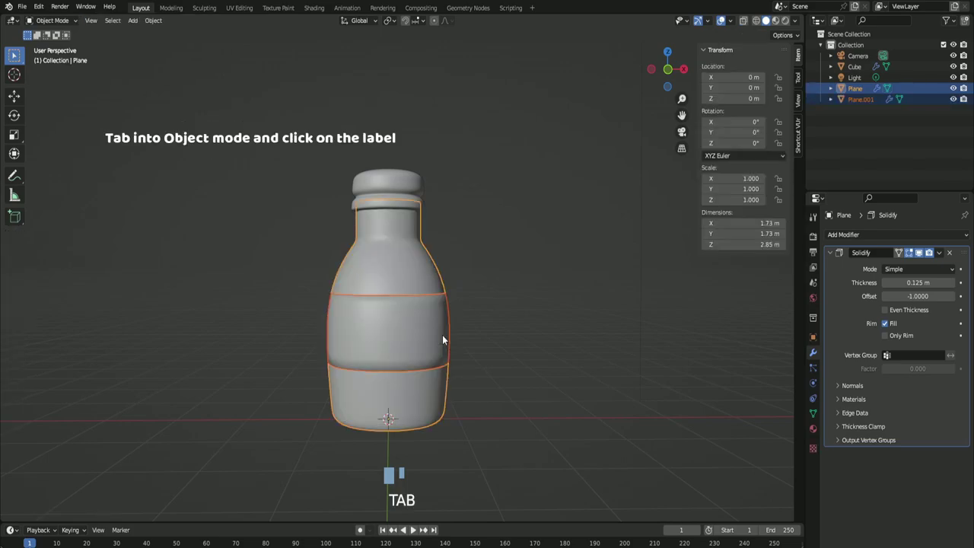
click(429, 330)
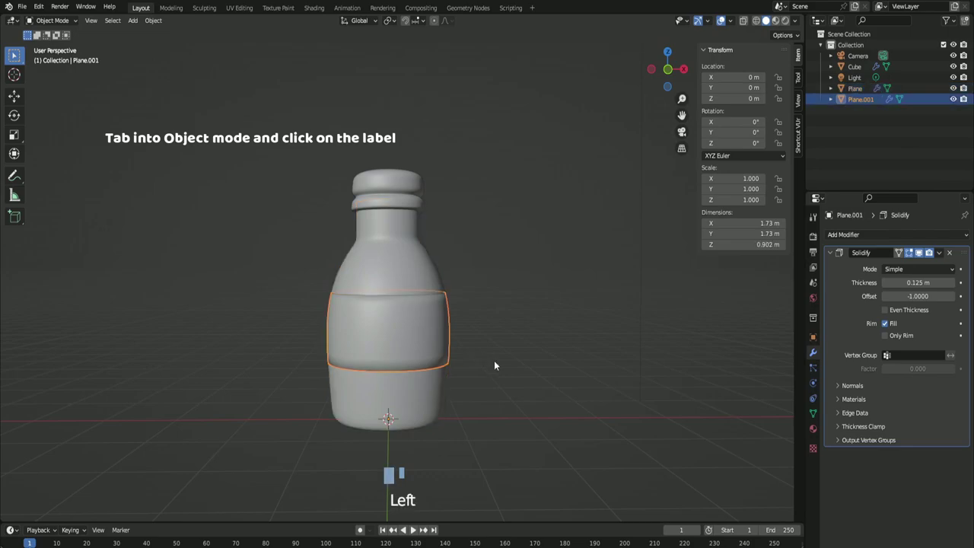
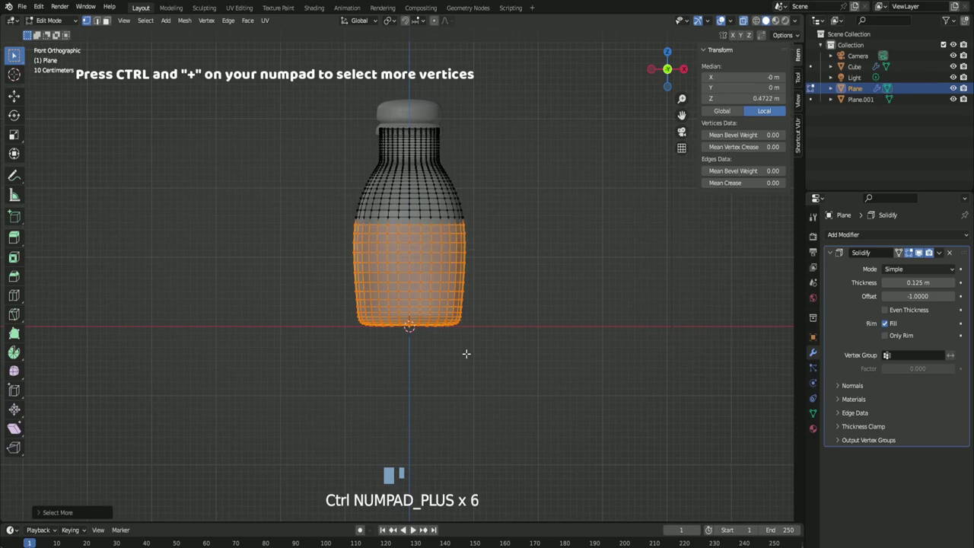
Step: Grow the lower face selection five times up the bottle body
key(ctrl+KP_Add)
key(ctrl+KP_Add)
key(ctrl+KP_Add)
key(ctrl+KP_Add)
key(ctrl+KP_Add)
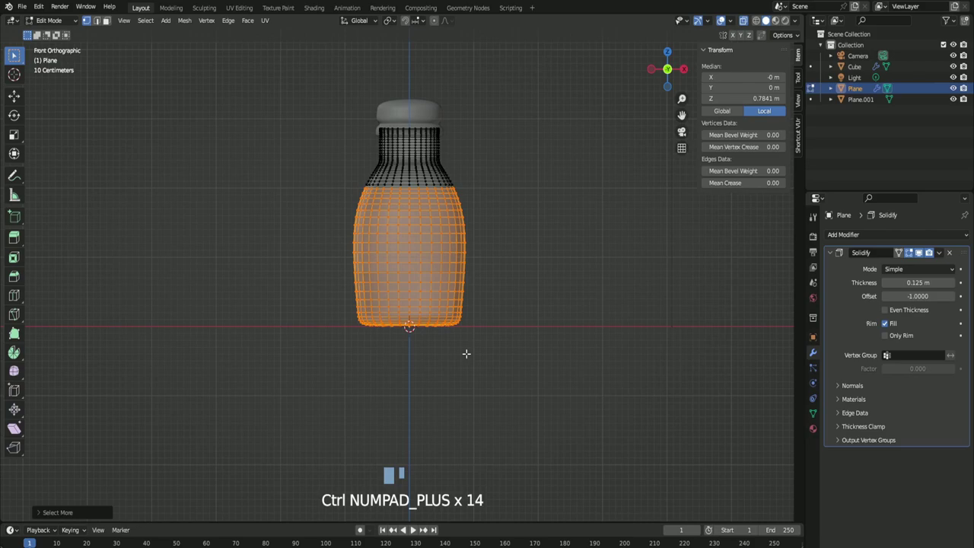
scroll(up, 3)
Step: Duplicate the lower body faces in place, separate them as Plane.002 and select the new object
key(shift+d)
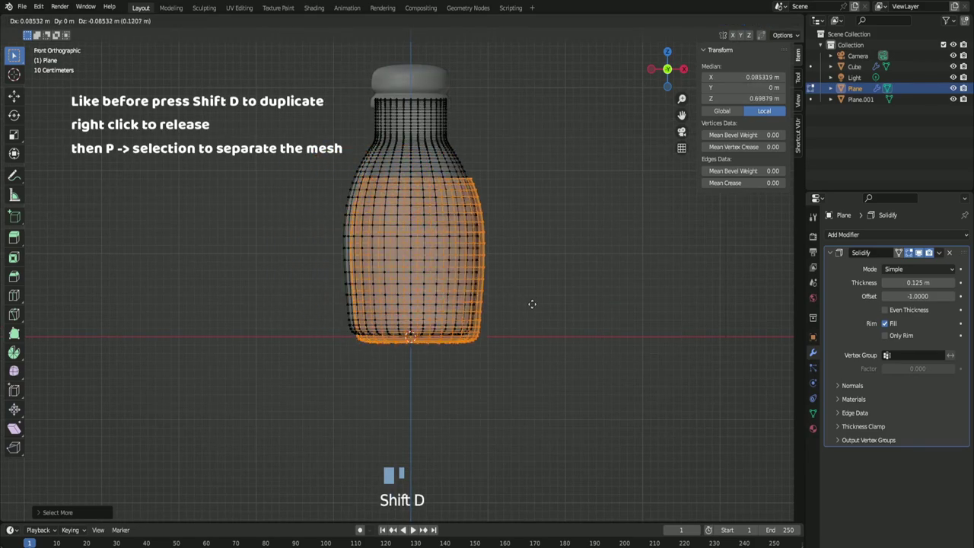
key(p)
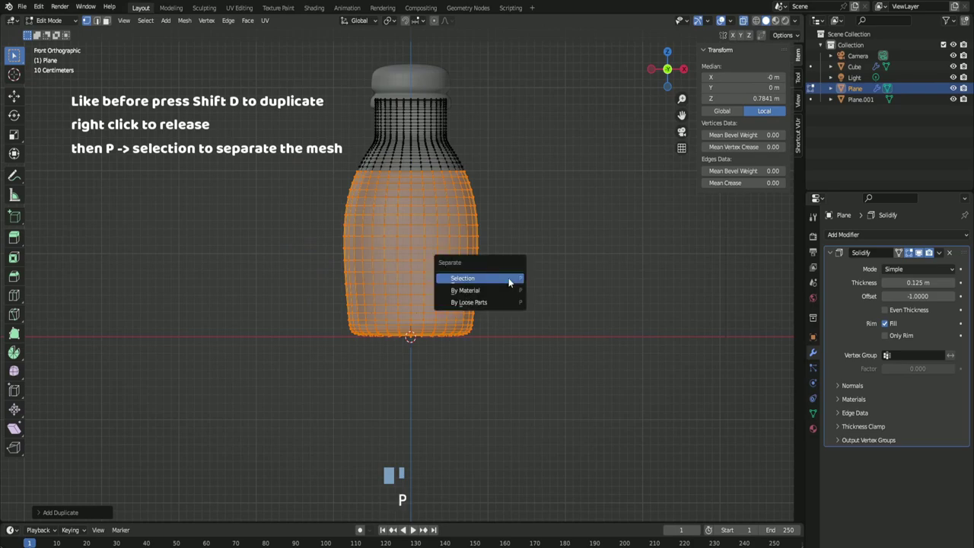
key(Tab)
click(456, 274)
click(466, 307)
click(466, 306)
click(466, 306)
click(466, 307)
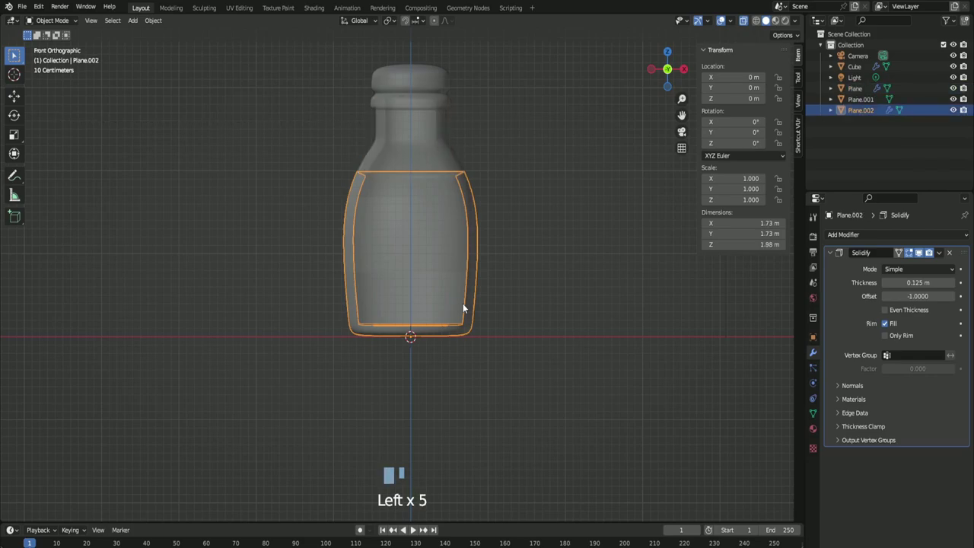
scroll(up, 3)
key(s)
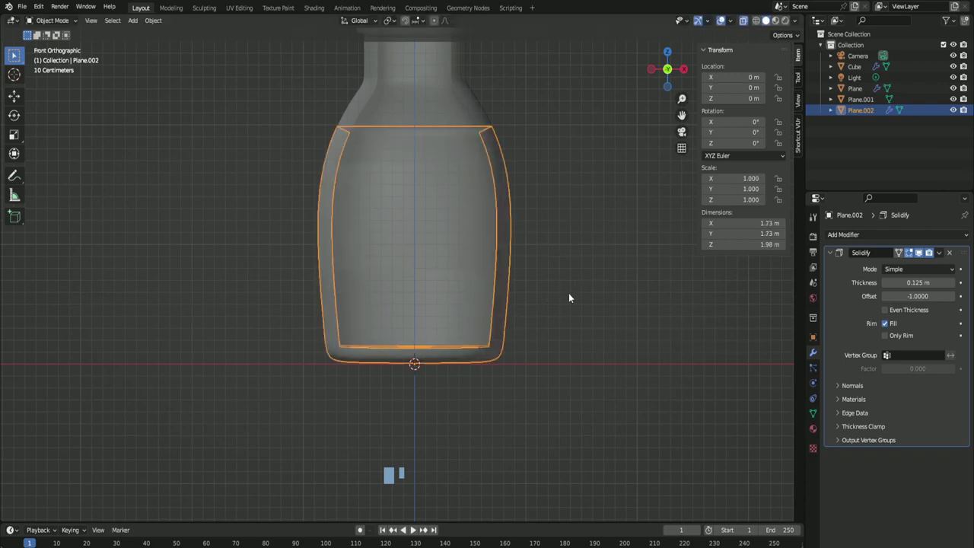
Step: Scale the liquid copy Plane.002 down to about 0.847 to fit inside the bottle
key(s)
key(s)
key(s)
key(g)
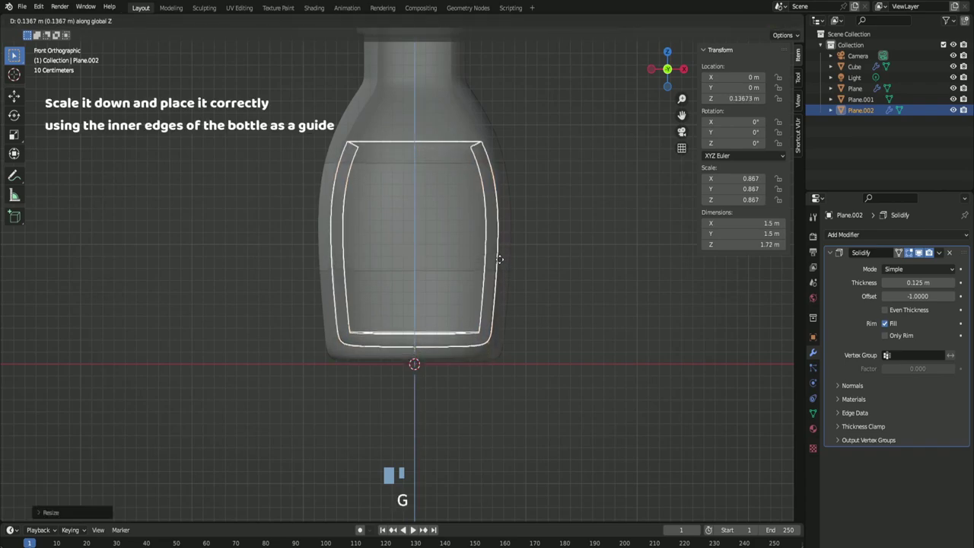
Step: Raise Plane.002 slightly along Z to sit within the bottle's inner walls
key(z)
key(z)
key(z)
key(s)
key(s)
key(g)
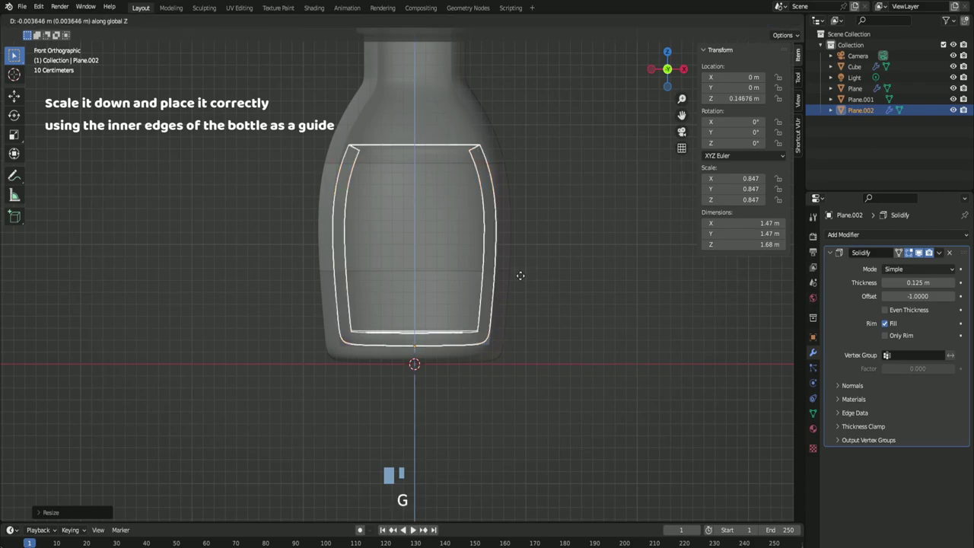
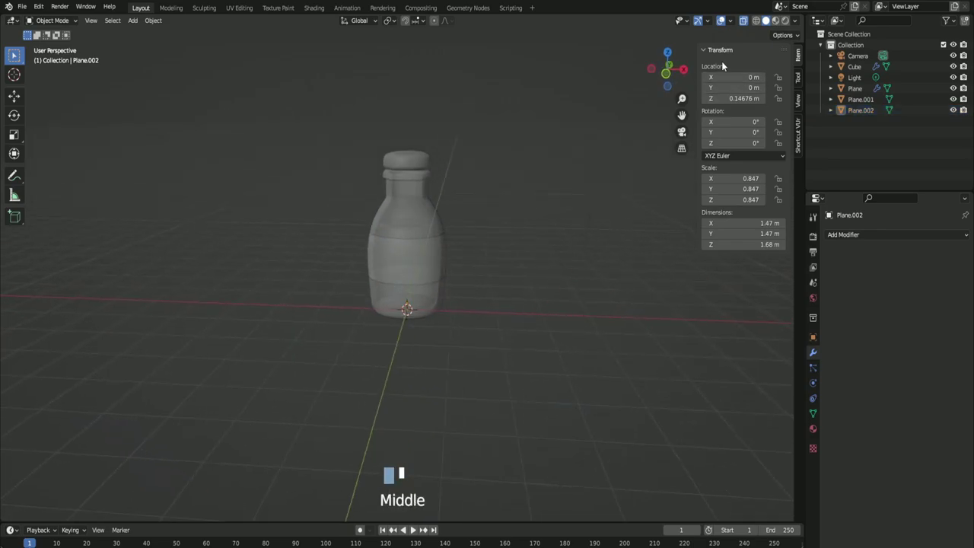
Step: Rename the inner object to Liquid and the bottle body to Bottle
click(744, 24)
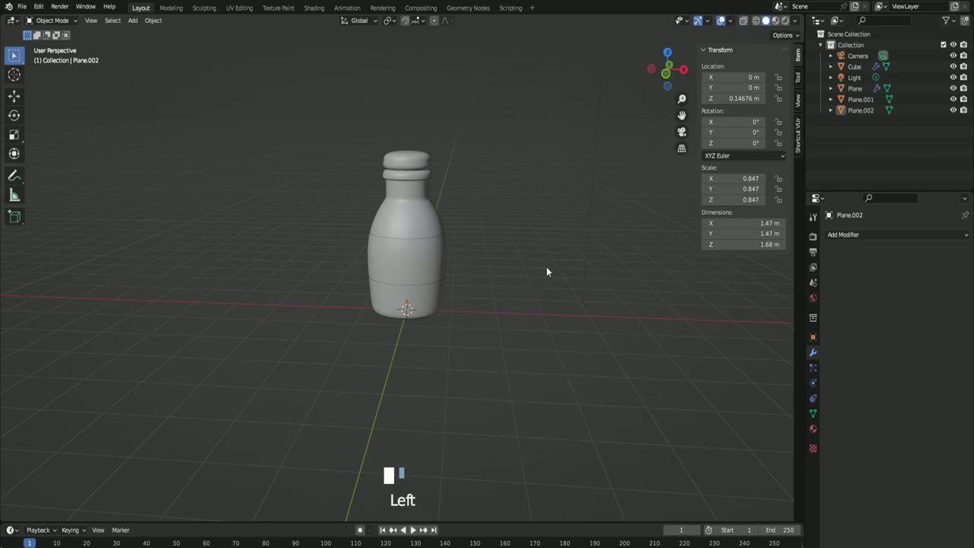
middle_click(502, 274)
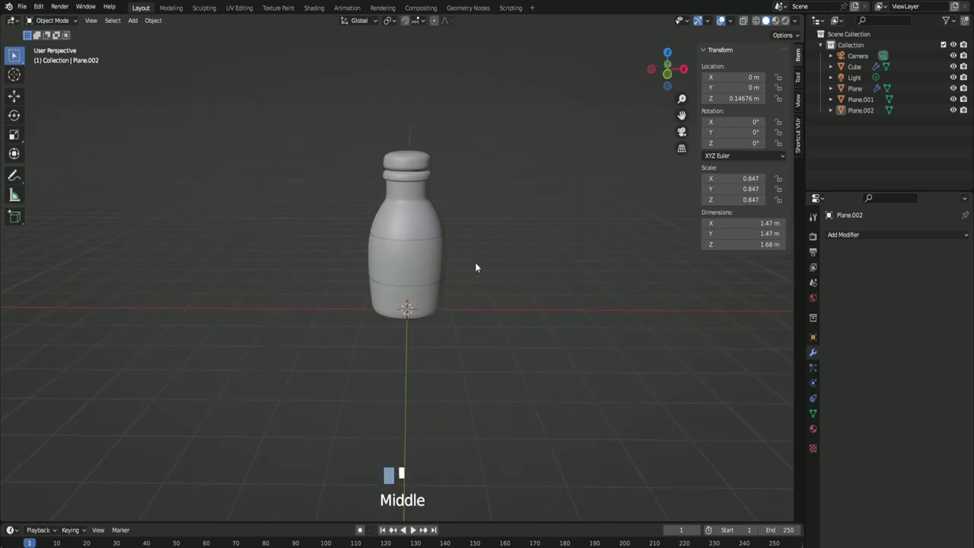
click(417, 227)
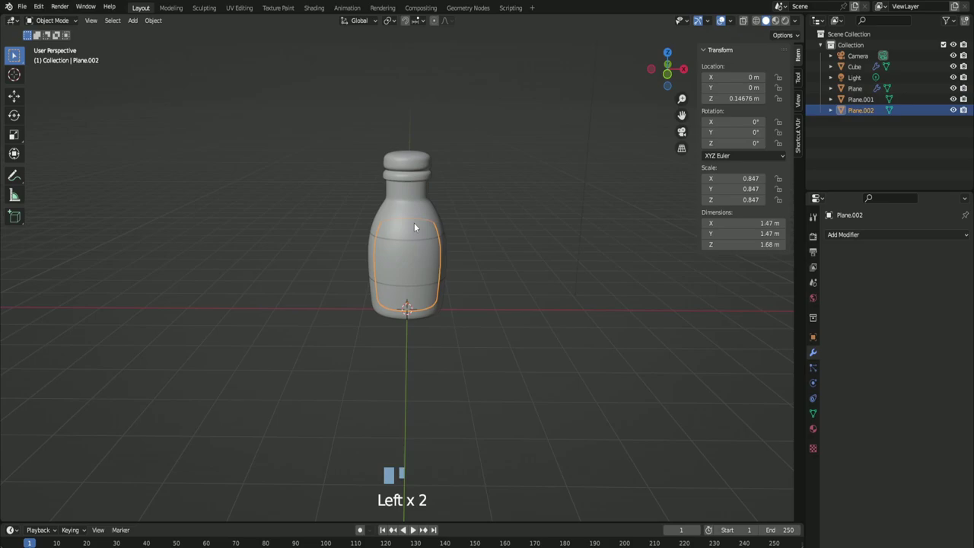
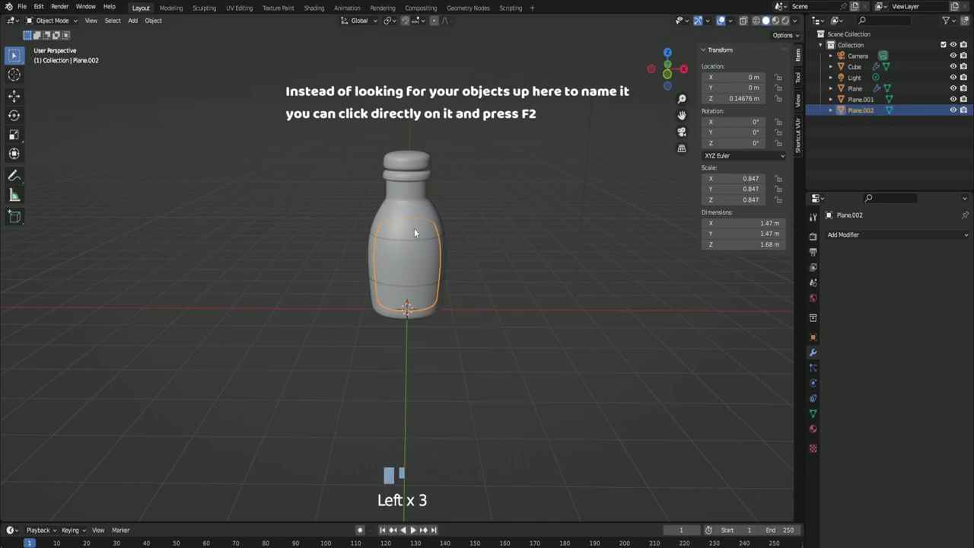
key(F2)
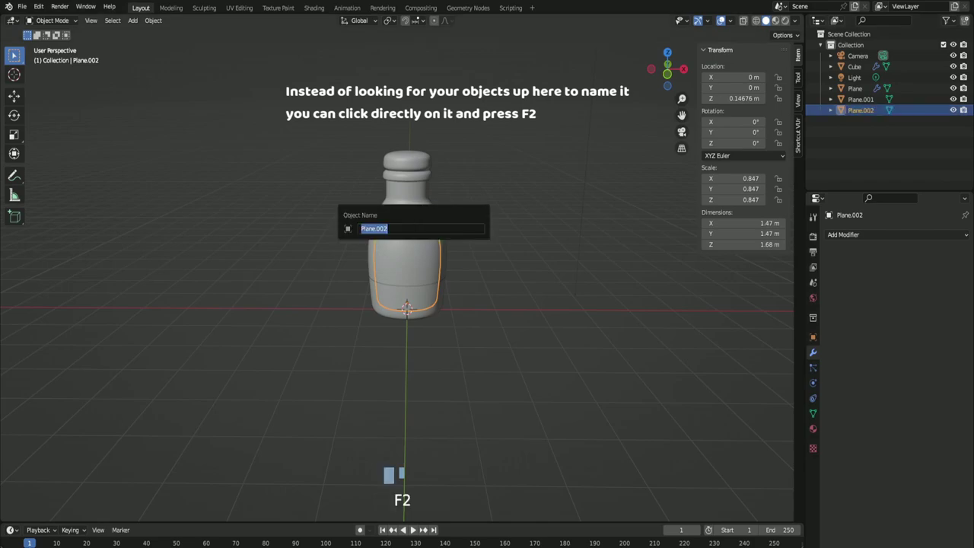
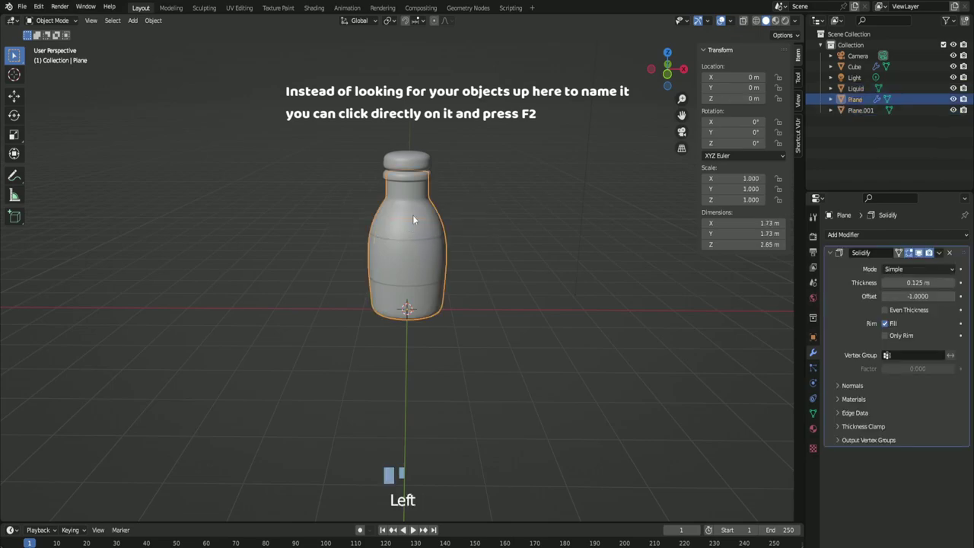
key(F2)
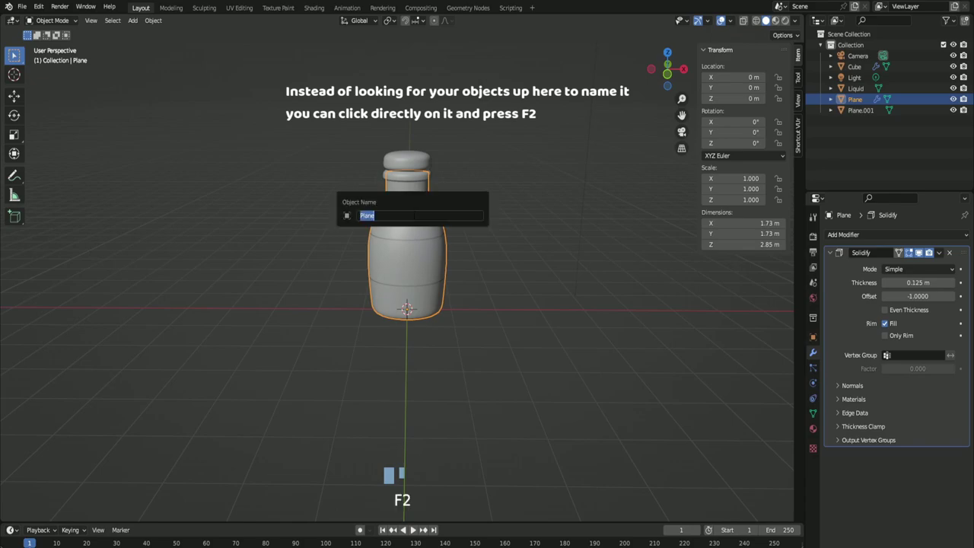
key(t)
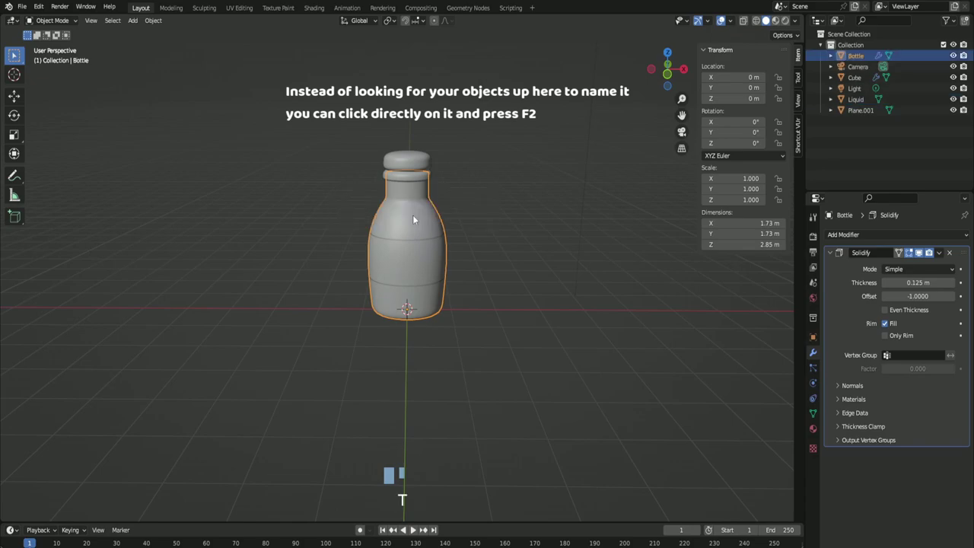
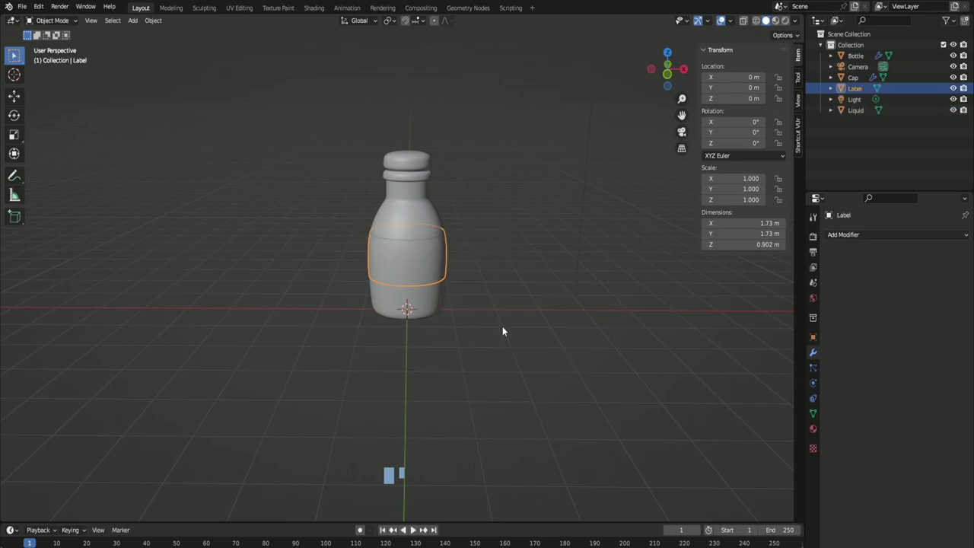
Step: Test-move the label off the bottle and cancel to show the parts are still separate
click(503, 312)
scroll(down, 3)
drag(500, 309, 504, 302)
scroll(up, 3)
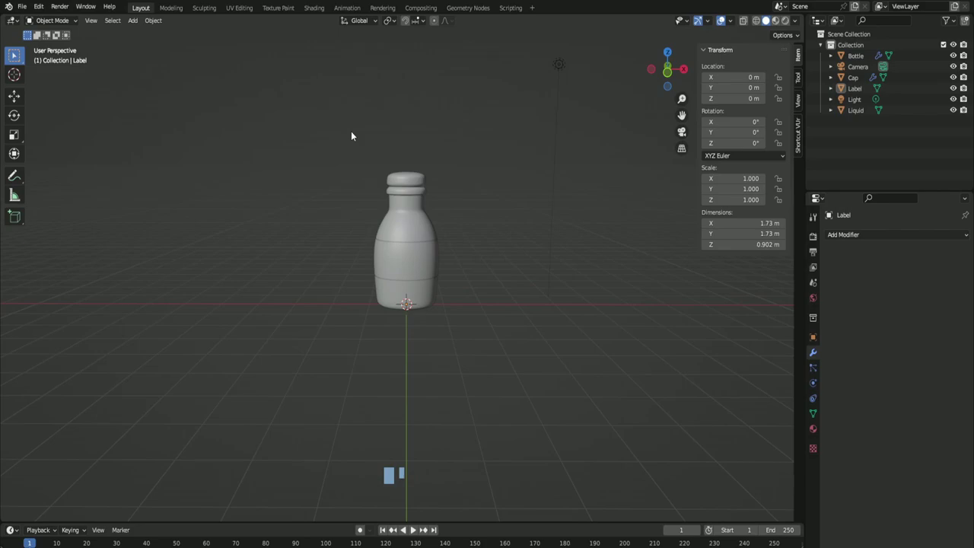
click(356, 135)
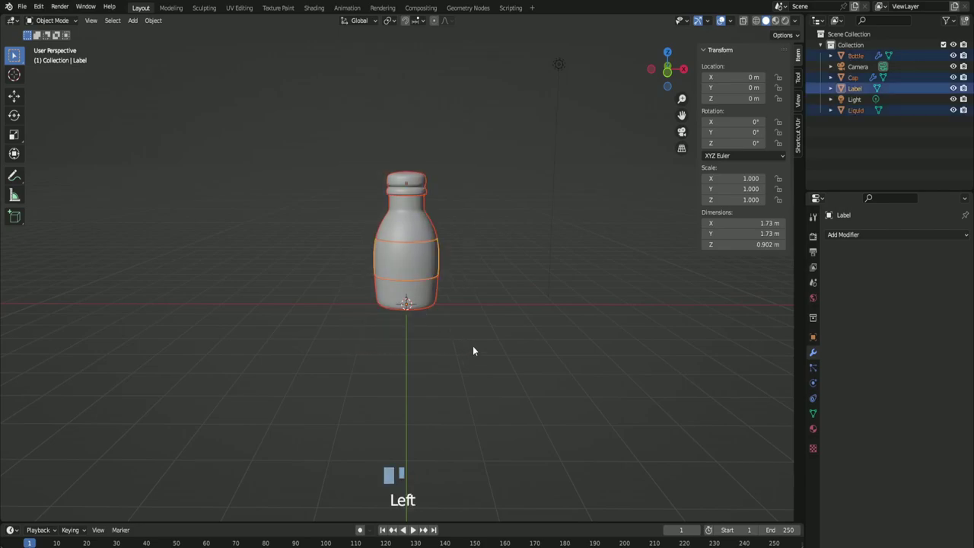
key(g)
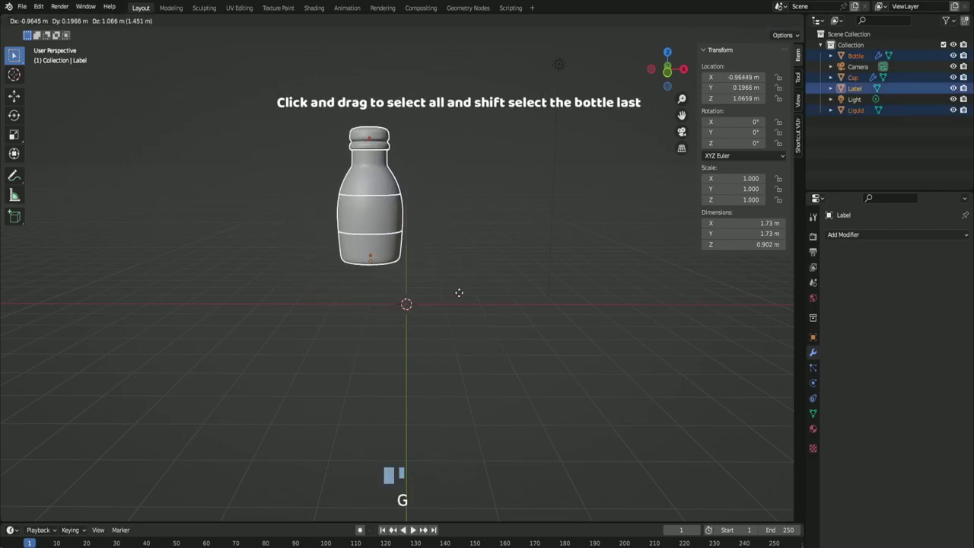
drag(489, 308, 422, 218)
click(422, 217)
Step: Parent the cap, label and liquid to the Bottle with Object (Keep Transform)
drag(441, 227, 435, 224)
key(ctrl+p)
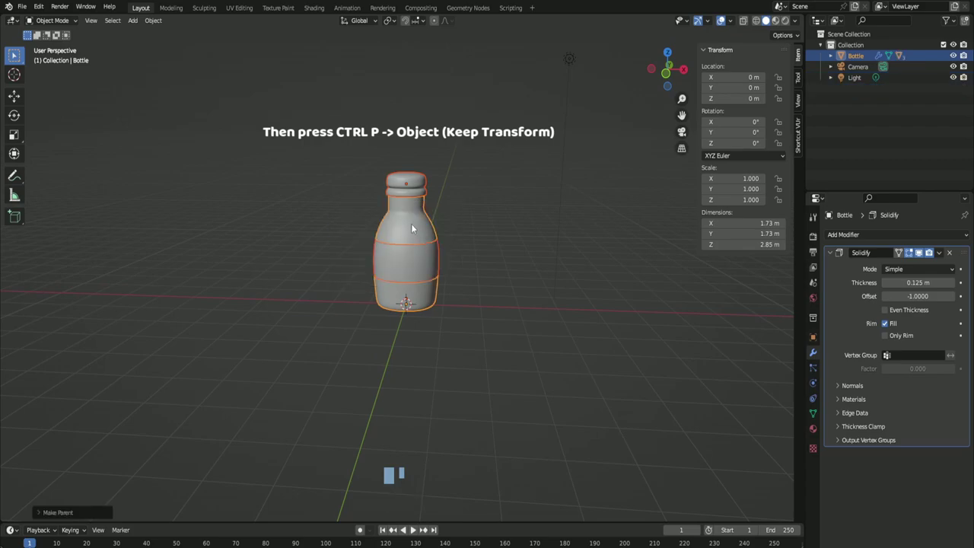
click(413, 227)
Step: Scale the parented bottle assembly down to about 0.051 so it stands roughly 14.4 cm tall
key(g)
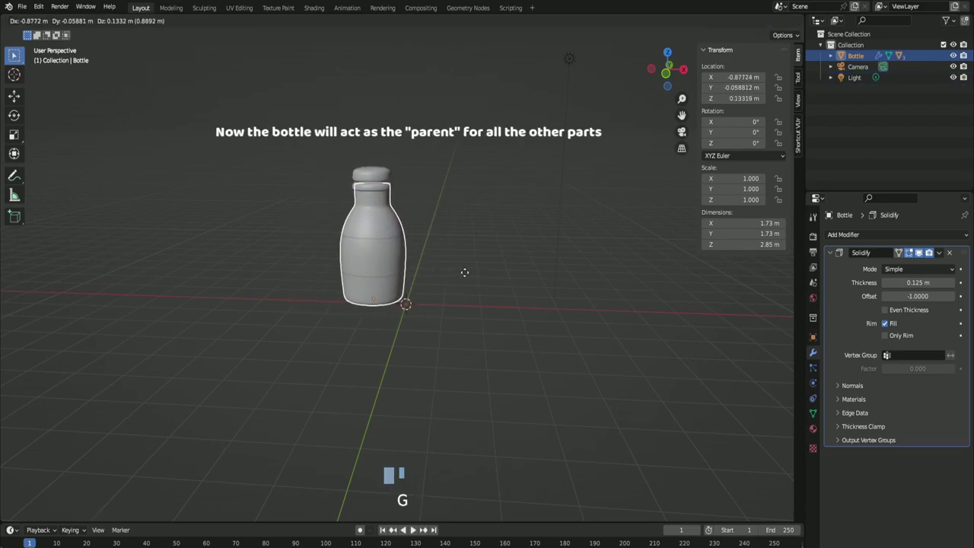
key(s)
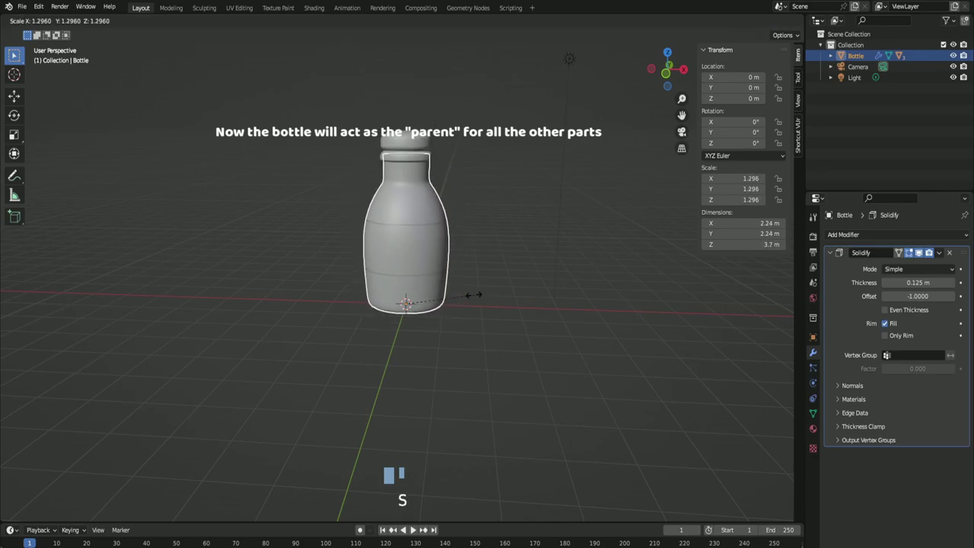
drag(471, 305, 472, 312)
scroll(up, 3)
drag(524, 330, 549, 308)
key(s)
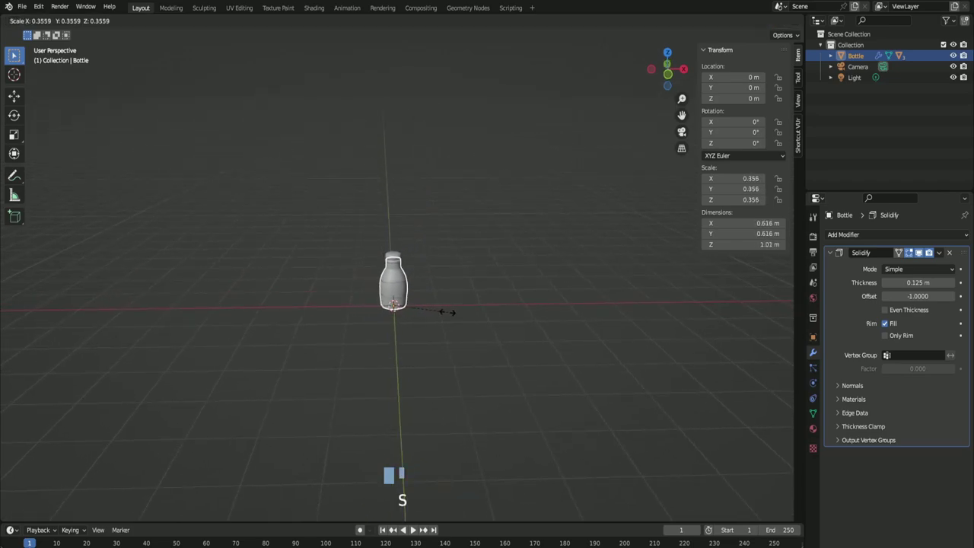
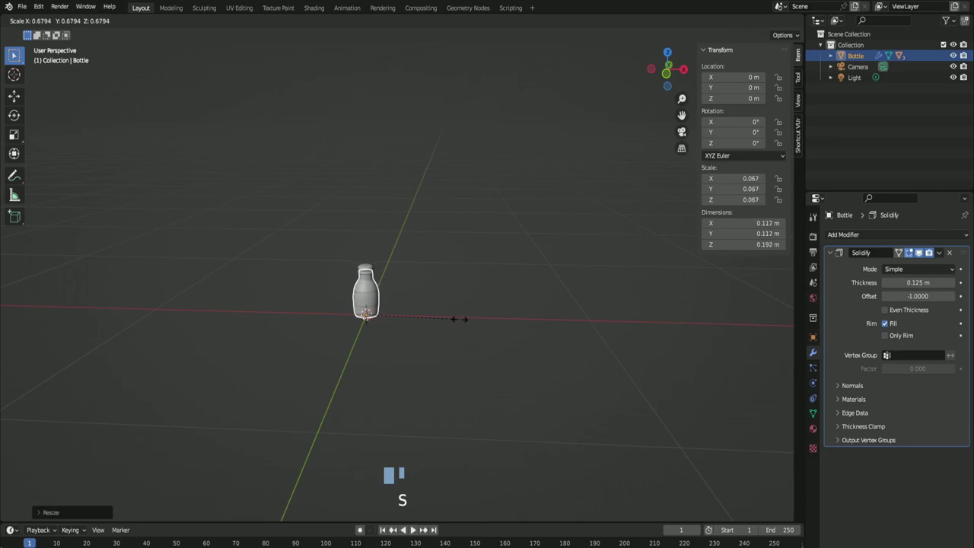
key(s)
key(s)
key(s)
key(s)
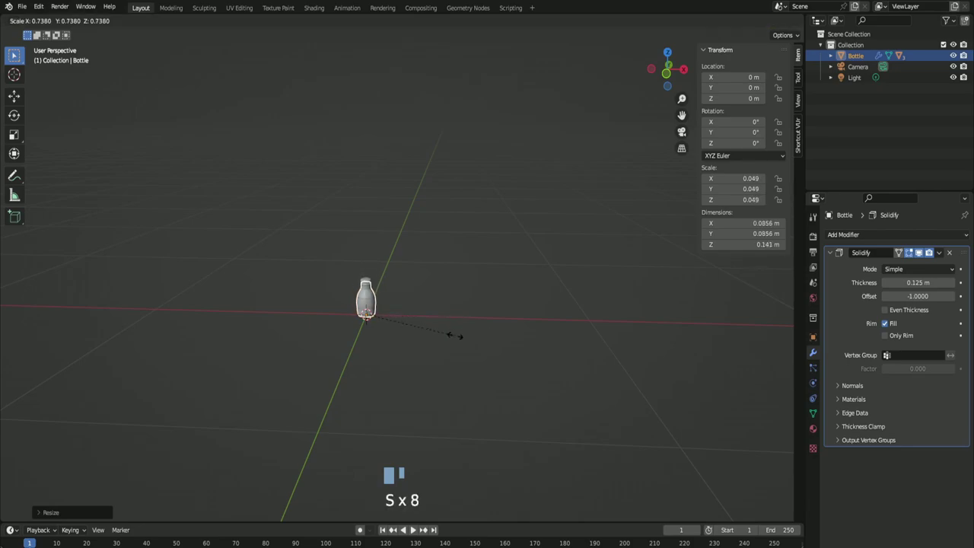
key(s)
key(s)
key(s)
Step: Inspect the shrunken bottle from several angles and save the file
drag(460, 337, 478, 336)
scroll(up, 3)
click(485, 340)
scroll(down, 3)
drag(480, 340, 414, 296)
scroll(up, 3)
scroll(down, 3)
drag(409, 338, 369, 335)
scroll(down, 3)
click(380, 295)
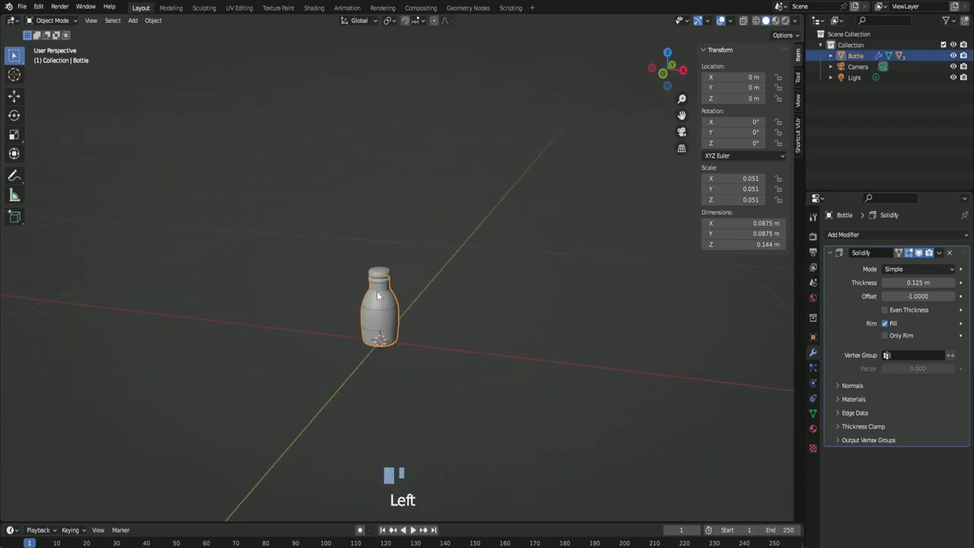
key(KP_Decimal)
scroll(down, 3)
drag(428, 311, 431, 314)
scroll(down, 3)
middle_click(435, 317)
click(442, 320)
scroll(down, 3)
drag(442, 319, 443, 320)
key(ctrl+s)
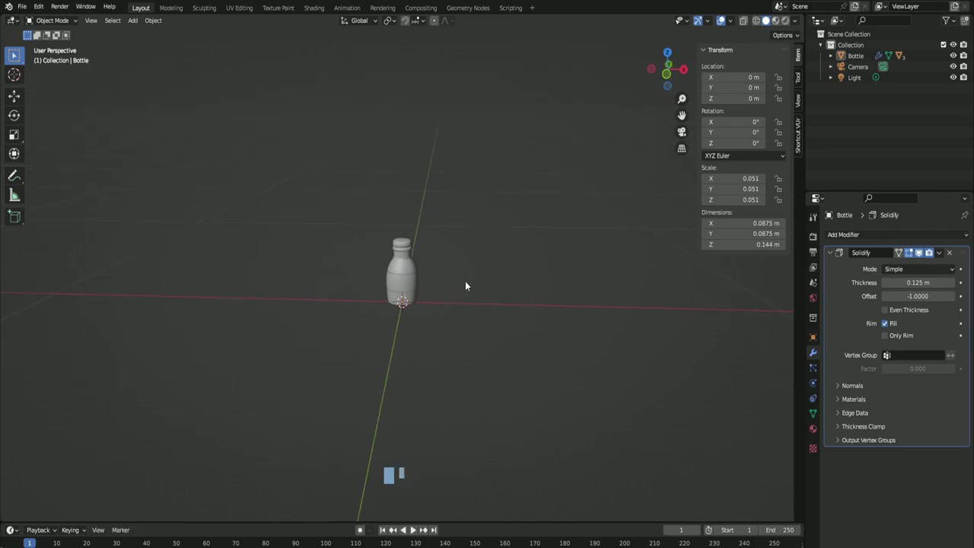
Step: Duplicate the bottle as Bottle.001 and stand it right beside the original
scroll(up, 3)
drag(467, 329, 488, 291)
scroll(down, 3)
scroll(down, 3)
drag(492, 292, 489, 297)
scroll(up, 3)
scroll(down, 3)
drag(449, 292, 391, 241)
click(390, 241)
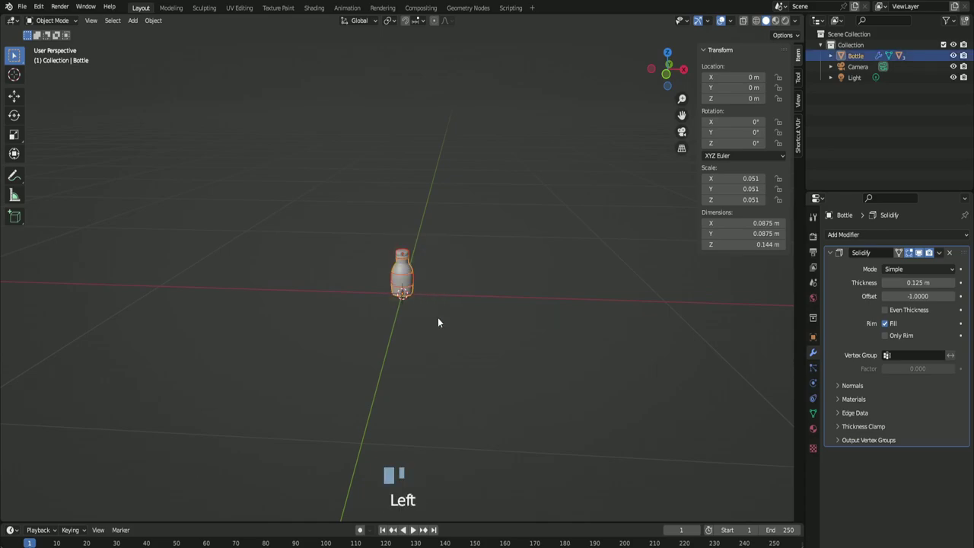
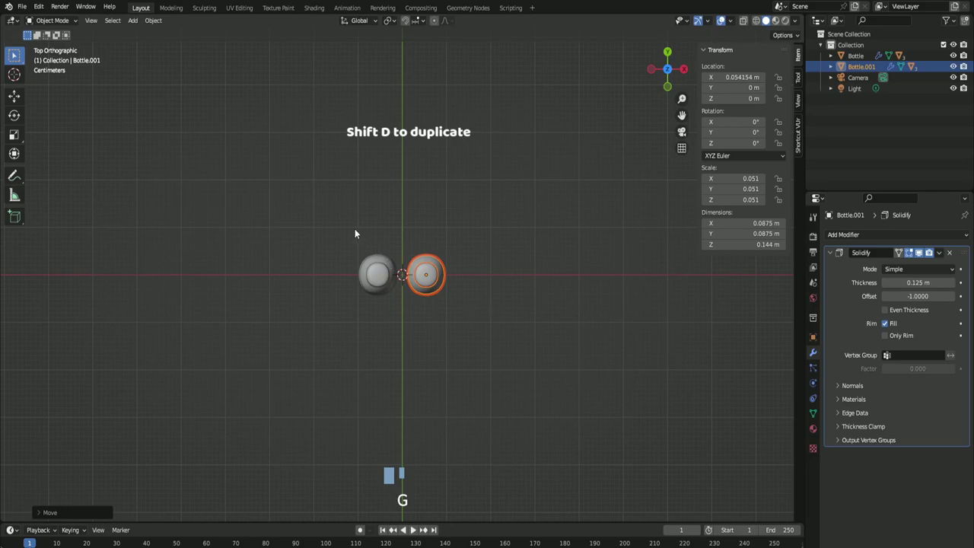
Step: Duplicate the bottle pair twice along Y to form a two-by-three grid of six bottles
drag(326, 226, 455, 333)
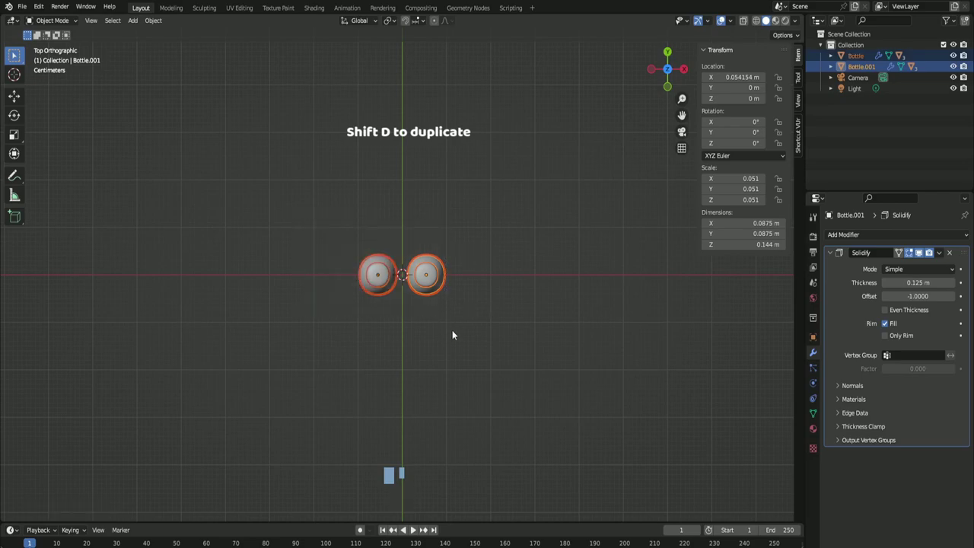
key(shift+d)
key(g)
key(g)
key(g)
key(shift+d)
key(g)
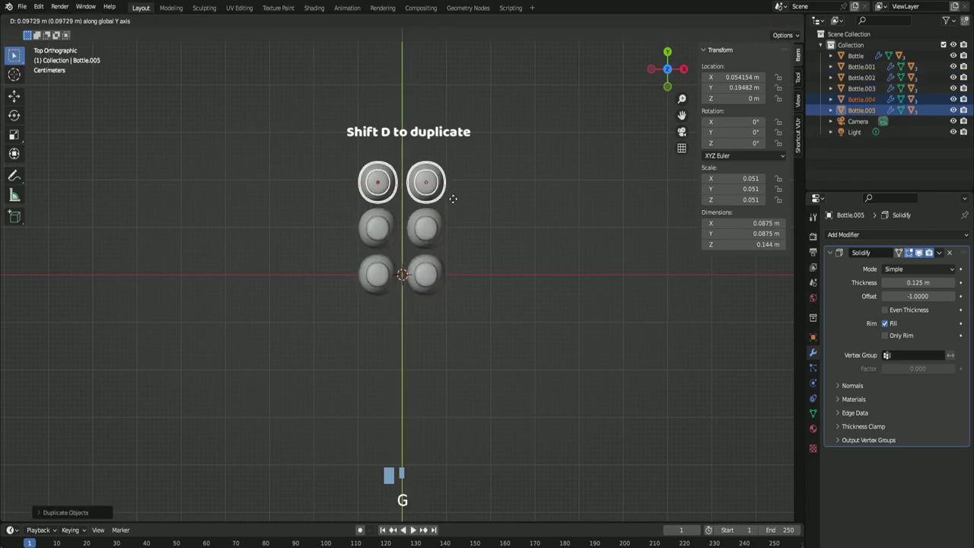
click(516, 301)
Step: Orbit to check the six-bottle grid and select a front bottle
scroll(down, 3)
drag(533, 356, 512, 265)
scroll(up, 3)
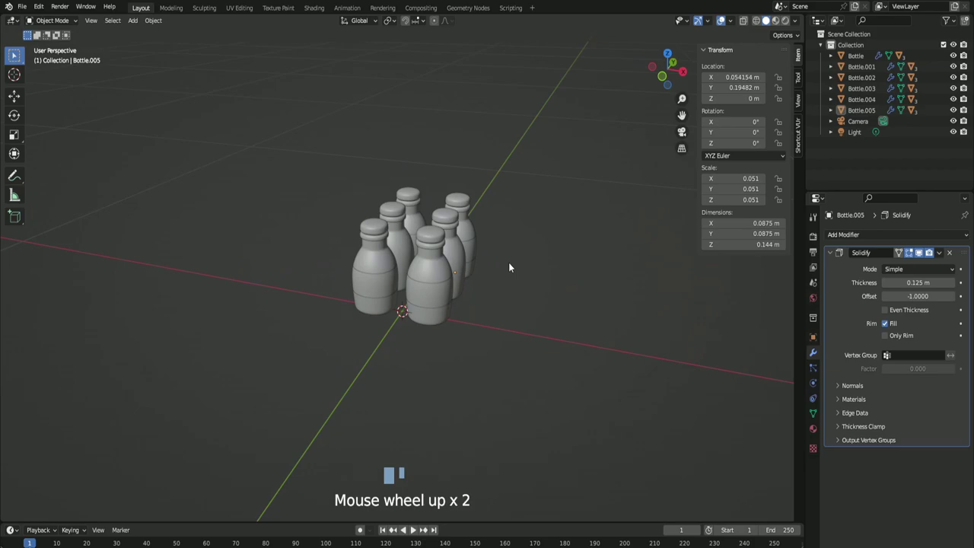
click(432, 265)
click(495, 325)
Step: Add a mesh Plane under the bottle grid
scroll(down, 3)
drag(502, 327, 451, 297)
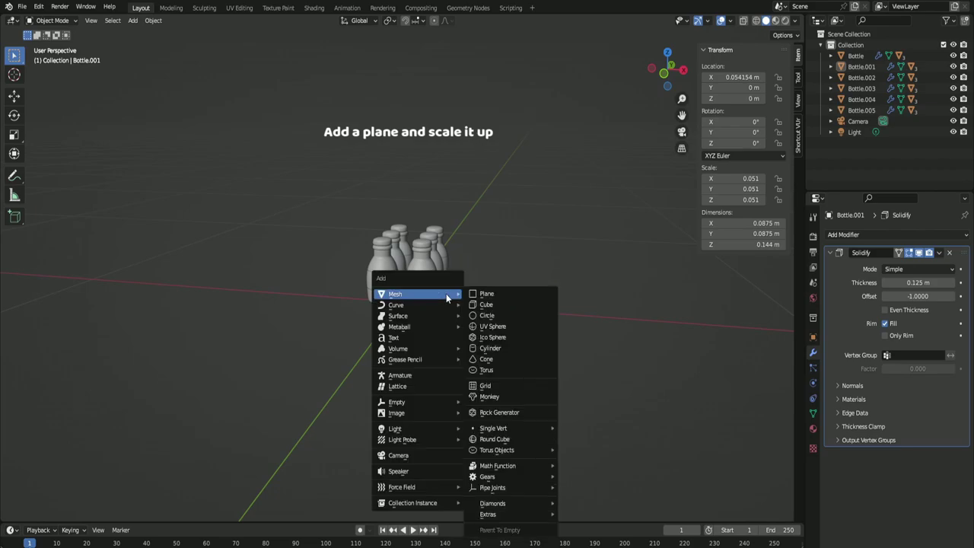
key(shift+a)
scroll(down, 3)
drag(460, 308, 463, 324)
Step: Scale the plane to about 10.23 (20.5 m) and switch to the camera view
key(s)
key(s)
key(s)
key(s)
key(s)
click(598, 312)
scroll(down, 3)
scroll(up, 3)
key(KP_0)
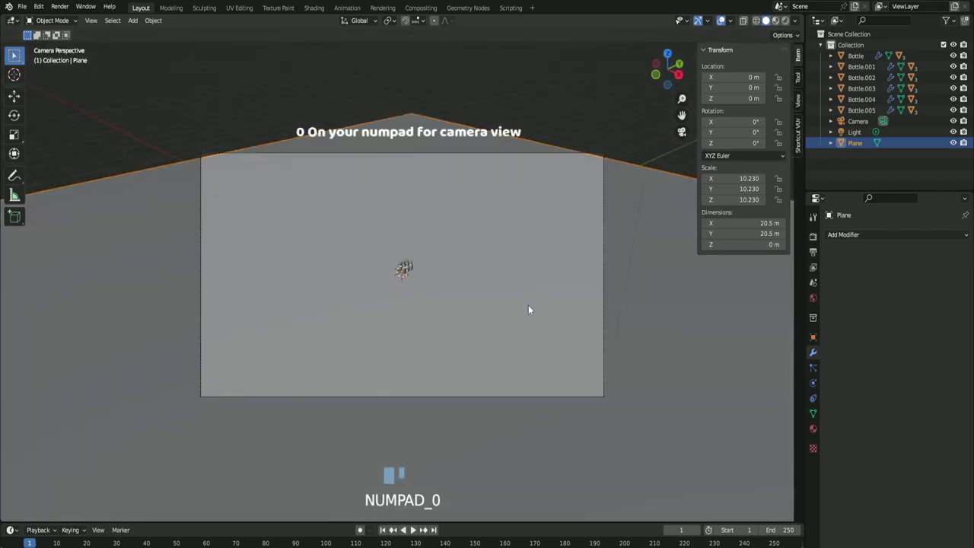
Step: Bring up the scene's render/output settings to make the resolution square
click(816, 240)
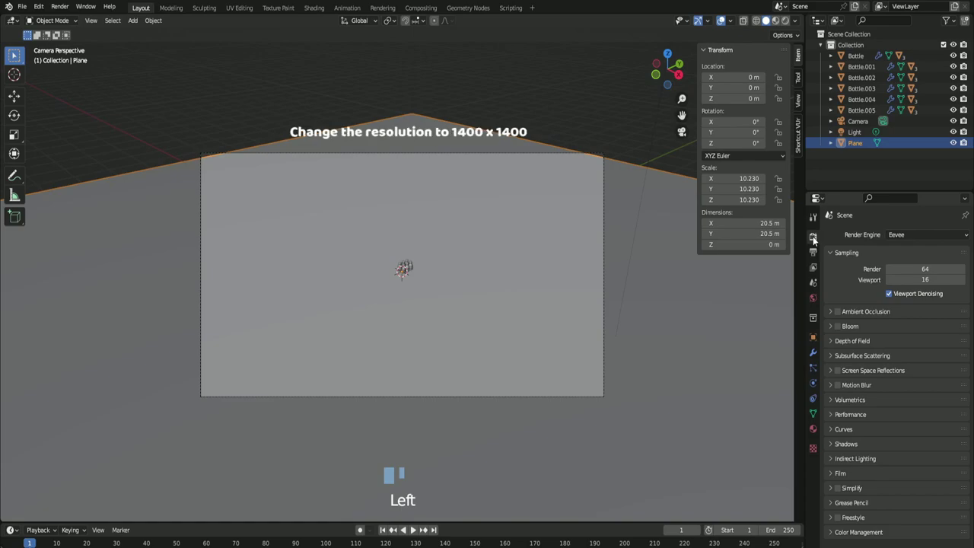
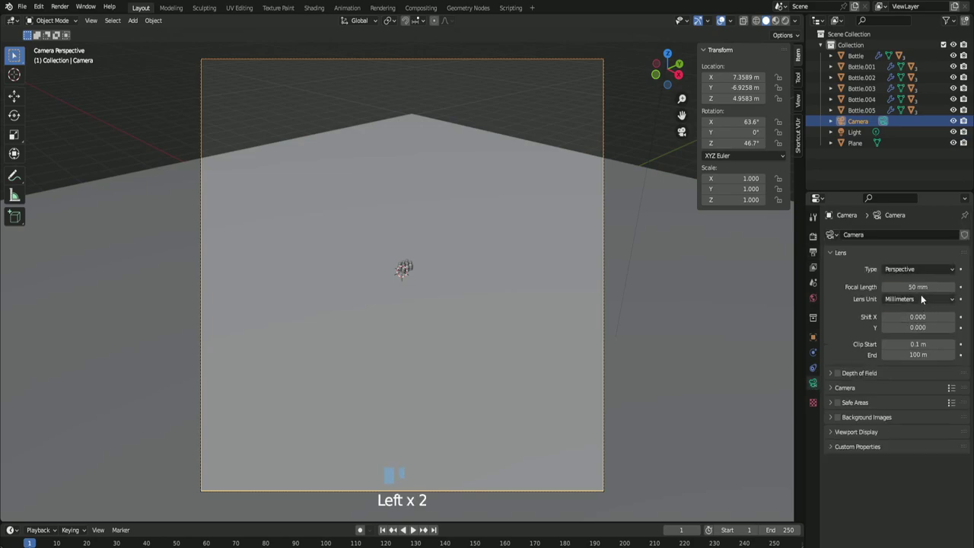
Step: Enable Lock Camera to View and move the camera in toward the bottles
click(803, 103)
click(746, 187)
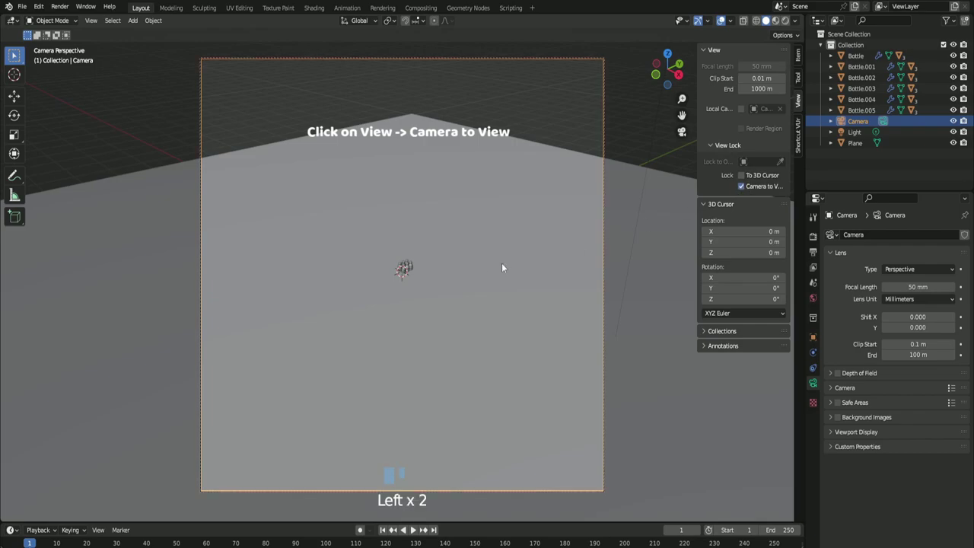
scroll(up, 3)
drag(482, 280, 478, 316)
scroll(up, 3)
drag(481, 317, 503, 324)
scroll(up, 3)
Step: Re-enter camera view, close in on the bottles and select a back bottle
key(KP_0)
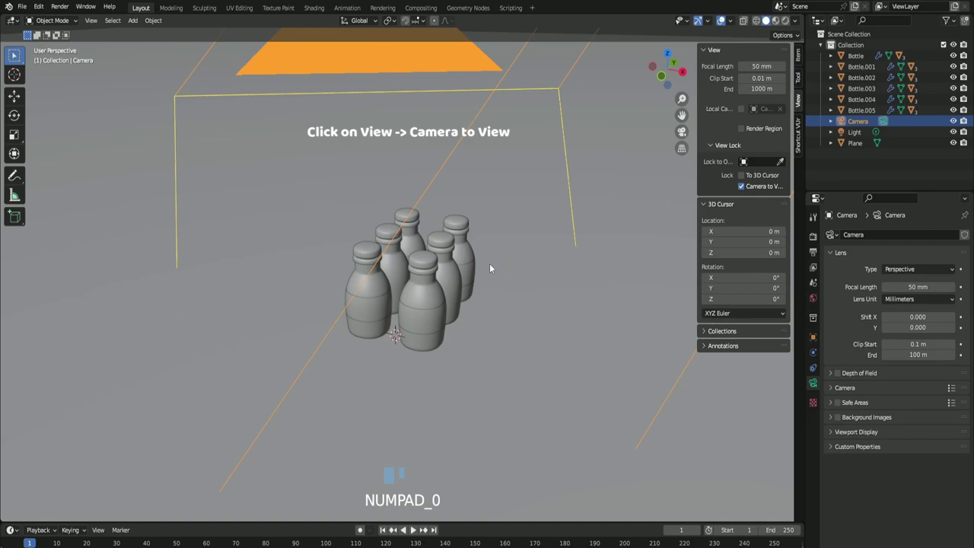
scroll(down, 3)
drag(485, 203, 440, 232)
scroll(up, 3)
click(422, 253)
click(449, 297)
Step: Adjust the view around the bottles and attempt a slight rescale on a selected part
key(ctrl+KP_Add)
key(ctrl+KP_Add)
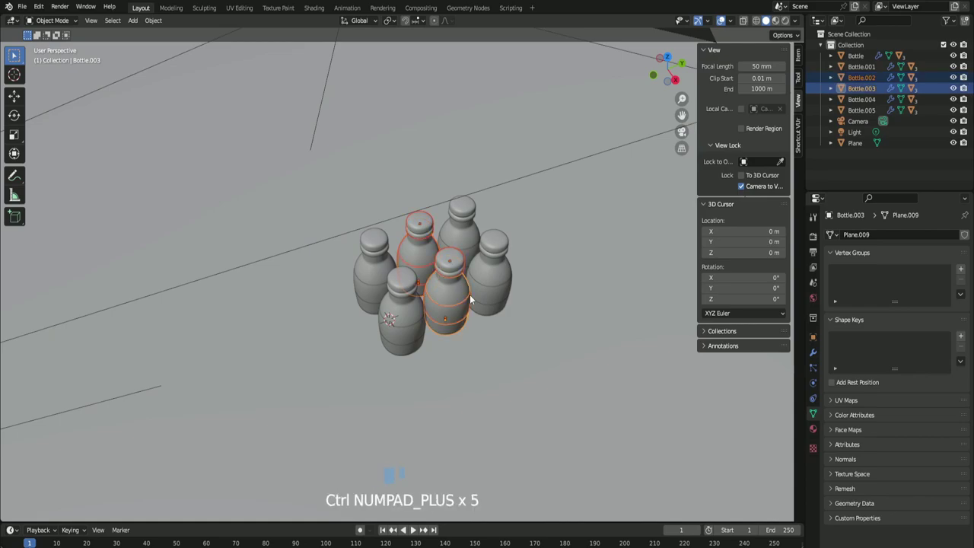
click(449, 318)
click(423, 271)
click(428, 271)
click(470, 328)
drag(498, 379, 504, 351)
scroll(up, 3)
double_click(478, 336)
click(485, 333)
key(s)
key(s)
Step: Select a middle bottle's label and scale it slightly so it fits its bottle
double_click(438, 274)
click(446, 280)
double_click(446, 280)
drag(376, 316, 383, 258)
click(383, 259)
double_click(396, 265)
key(s)
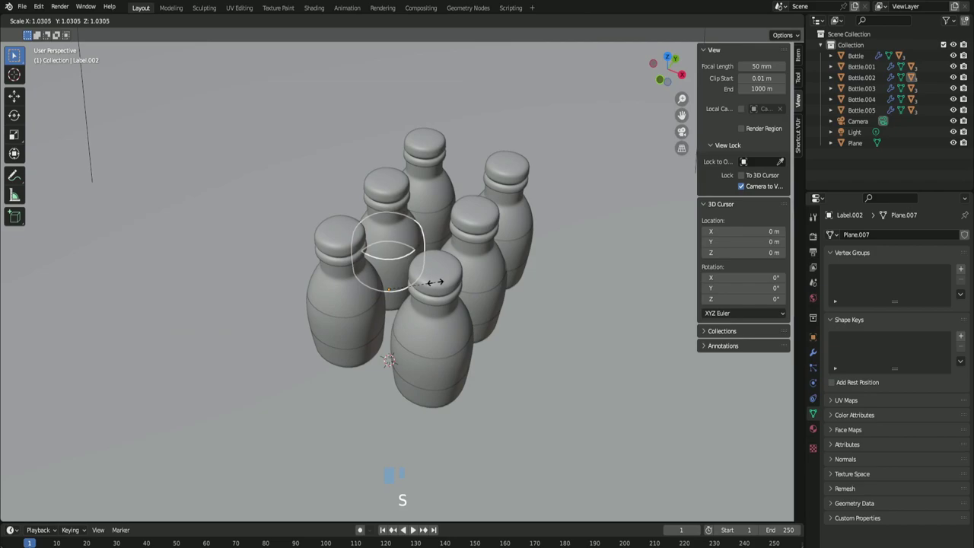
click(538, 361)
scroll(down, 3)
Step: Through the locked camera, orbit and zoom until the six bottles sit centred in the square frame, then save
key(KP_0)
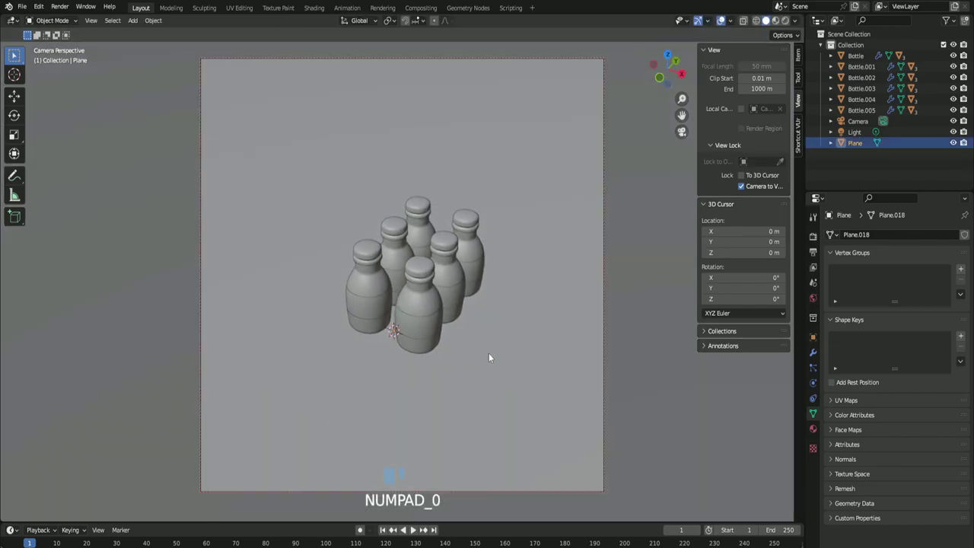
drag(489, 363, 487, 360)
scroll(up, 3)
drag(491, 367, 495, 355)
middle_click(504, 358)
scroll(up, 3)
scroll(down, 3)
drag(498, 362, 629, 333)
key(ctrl+s)
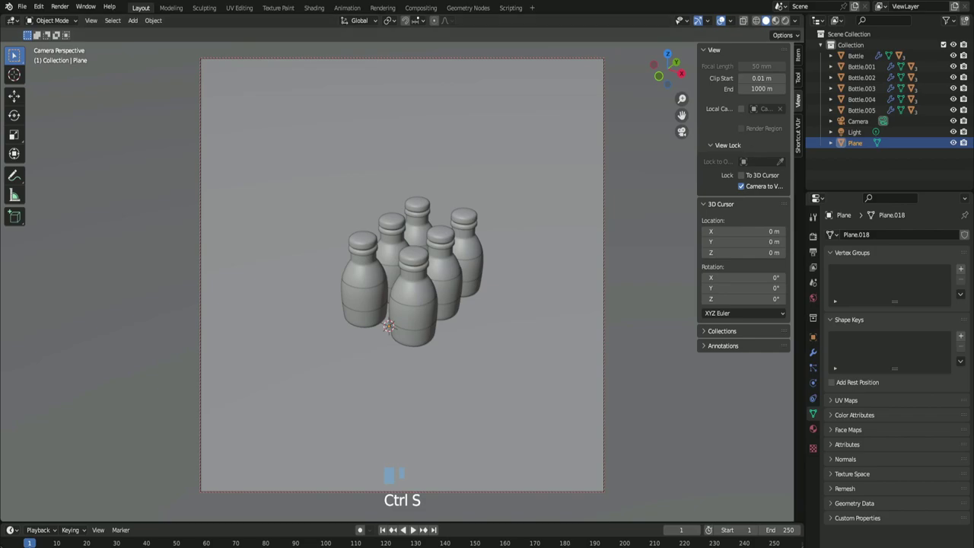